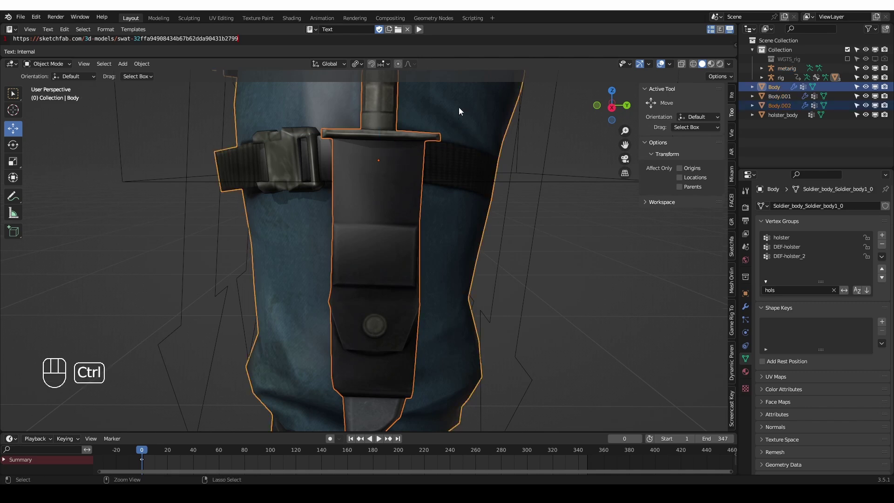
# - Parent the knife to a vertex triangle on the body via Ctrl+P > Vertex (Triangle)
pyautogui.press('ctrl+p')
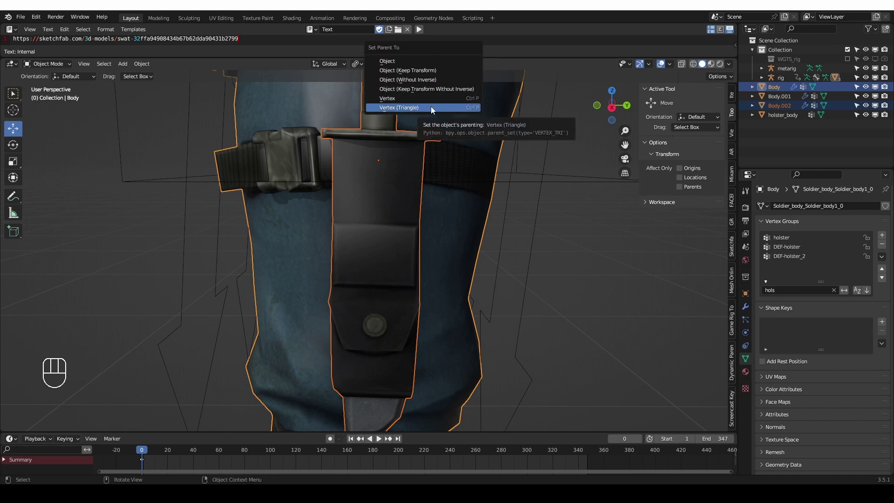
pyautogui.moveTo(382, 238); pyautogui.dragTo(390, 238)
pyautogui.middleClick(427, 223)
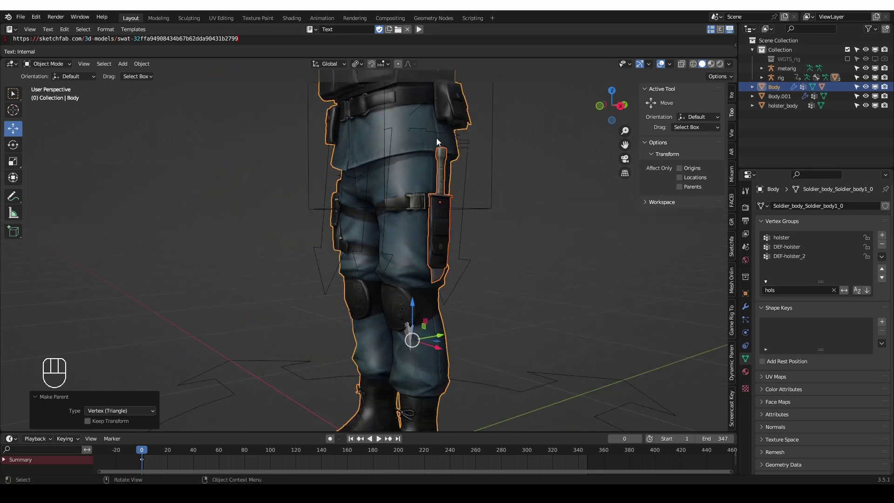
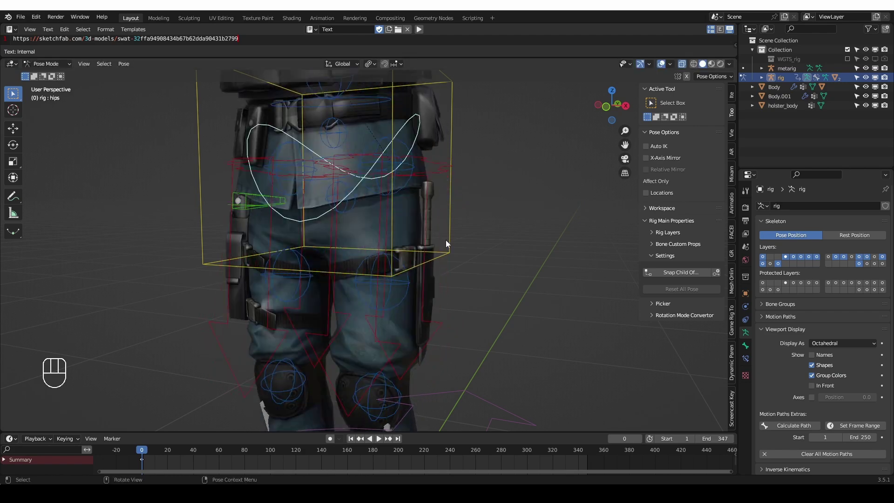
# - Check the result in Pose Mode, return to Object Mode and reselect the knife
pyautogui.middleClick(450, 250)
pyautogui.press('Tab')
pyautogui.click(423, 219)
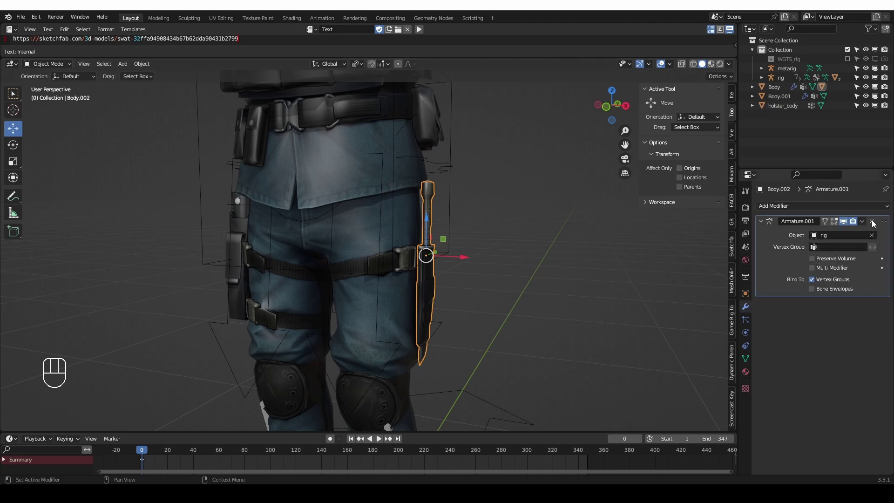
# - Remove the knife's Armature modifier and clear its holster vertex groups
pyautogui.click(875, 226)
pyautogui.click(747, 360)
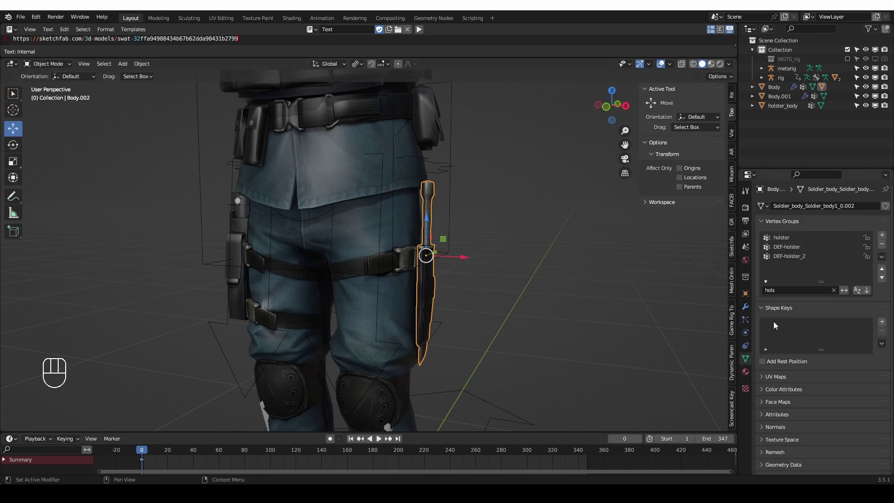
pyautogui.moveTo(887, 260); pyautogui.dragTo(862, 366)
# - Enter Pose Mode and freely rotate the hips bone to test how the knife follows
pyautogui.press('Tab')
pyautogui.click(415, 125)
pyautogui.press('r')
pyautogui.press('r')
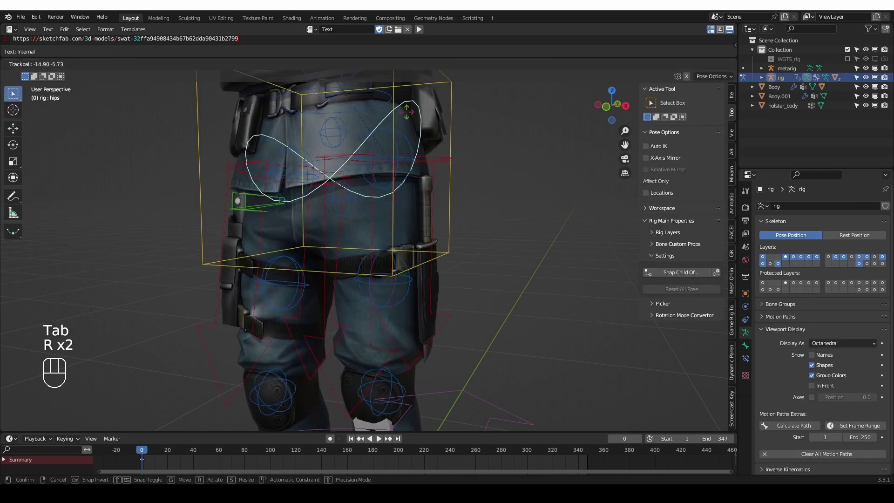
pyautogui.moveTo(441, 226); pyautogui.dragTo(433, 196)
pyautogui.press('z')
# - Rotate the hips a few more times from another view, then return to Object Mode
pyautogui.middleClick(428, 278)
pyautogui.press('r')
pyautogui.press('r')
pyautogui.press('r')
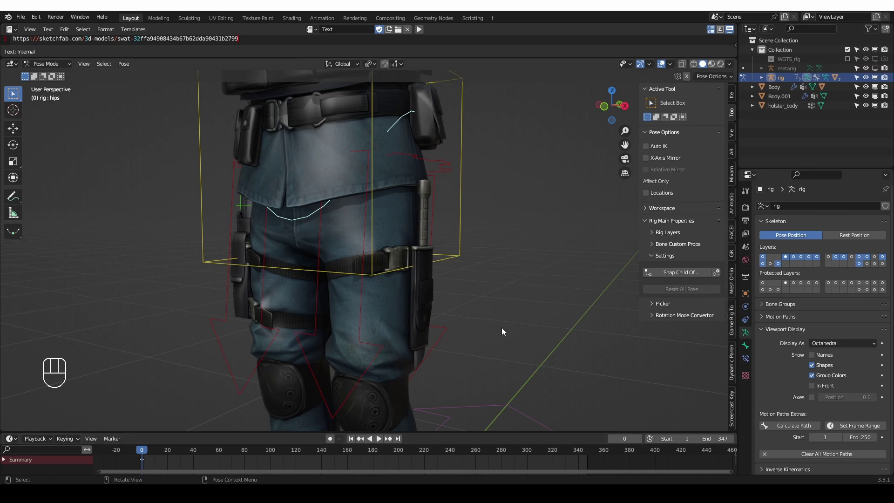
pyautogui.middleClick(477, 323)
pyautogui.press('Tab')
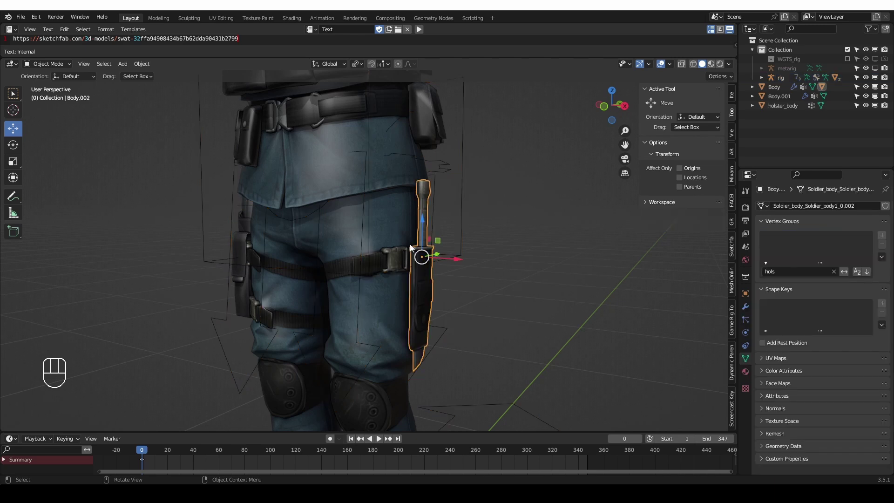
# - Attempt a parent with the knife and body mesh selected, then reselect the body
pyautogui.middleClick(415, 261)
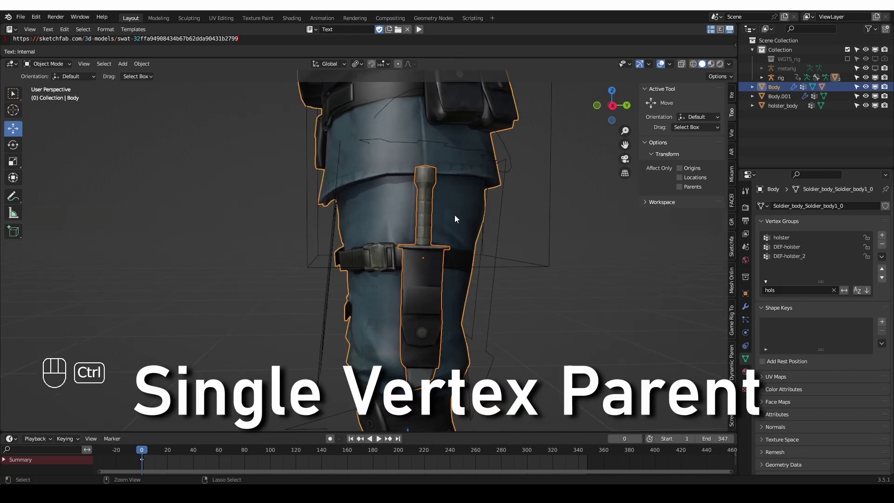
pyautogui.press('ctrl+p')
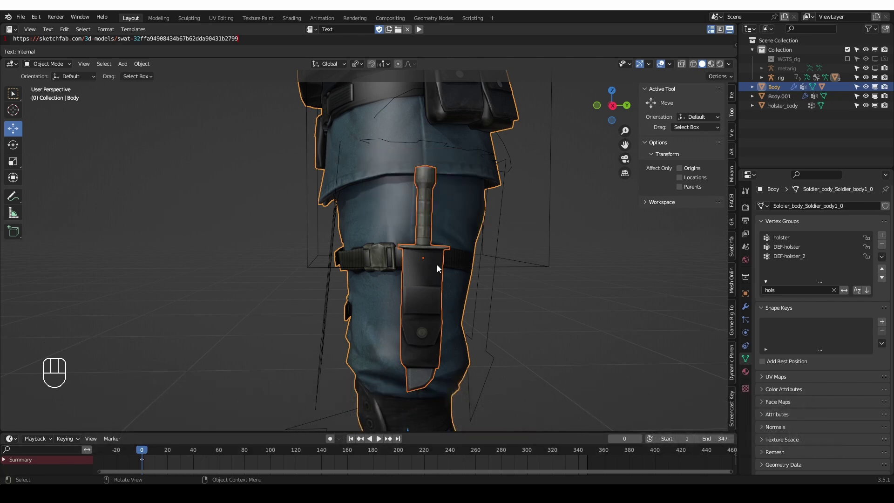
pyautogui.click(447, 227)
pyautogui.middleClick(437, 261)
pyautogui.middleClick(420, 251)
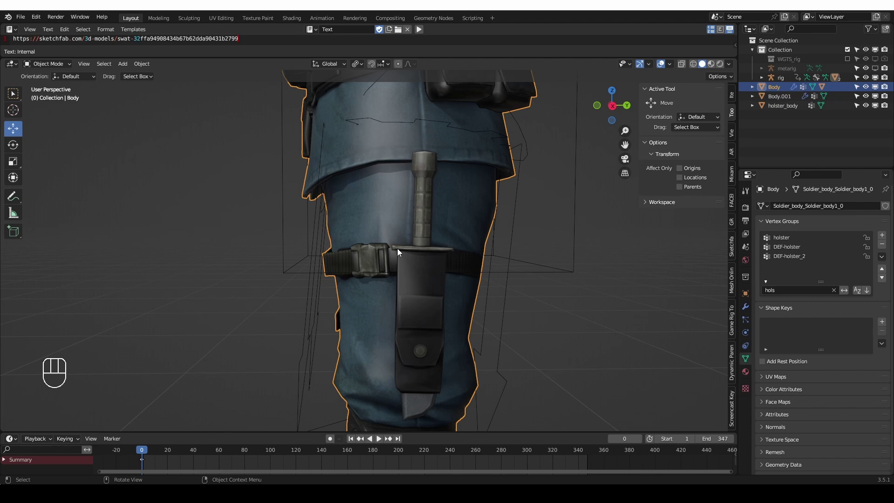
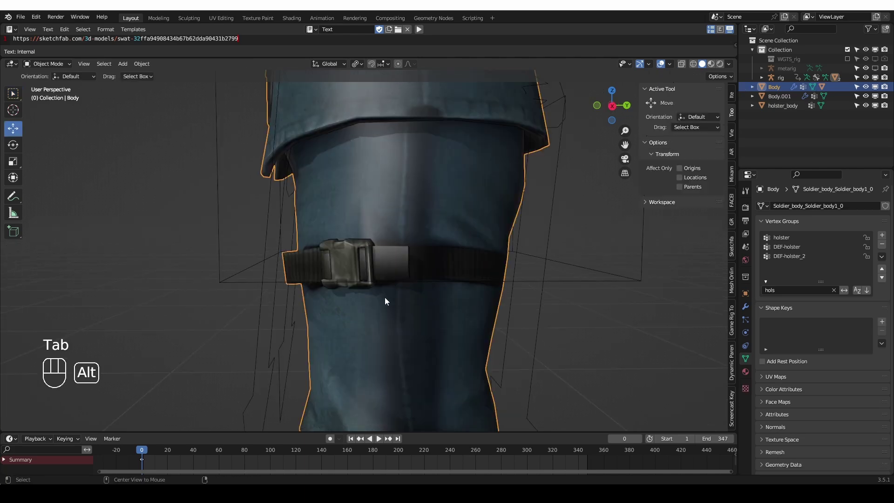
# - Unhide the knife and parent it to a single body vertex via Ctrl+P > Vertex
pyautogui.press('alt+h')
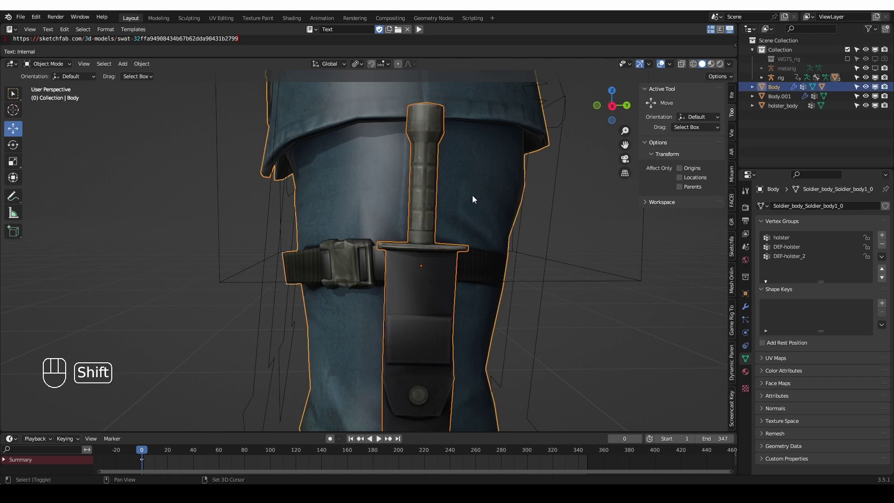
pyautogui.press('ctrl+p')
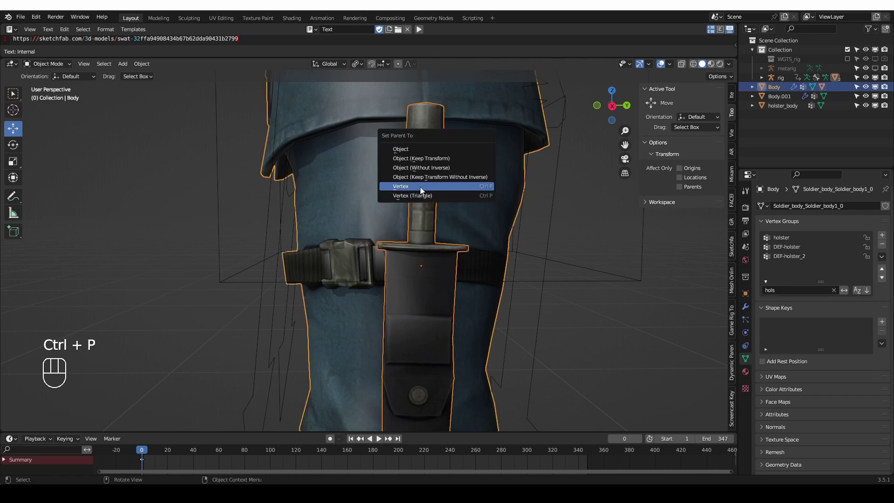
pyautogui.middleClick(422, 219)
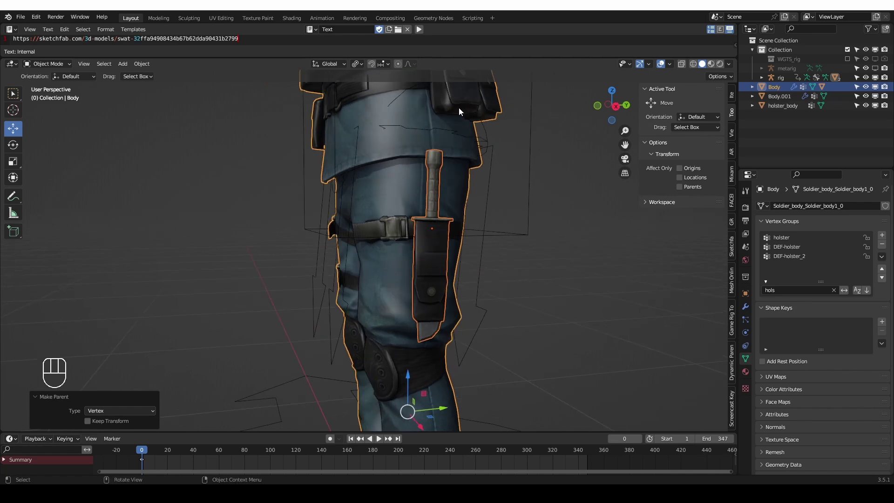
pyautogui.click(409, 92)
pyautogui.middleClick(428, 121)
pyautogui.press('Tab')
pyautogui.press('r')
pyautogui.press('r')
pyautogui.press('r')
pyautogui.press('r')
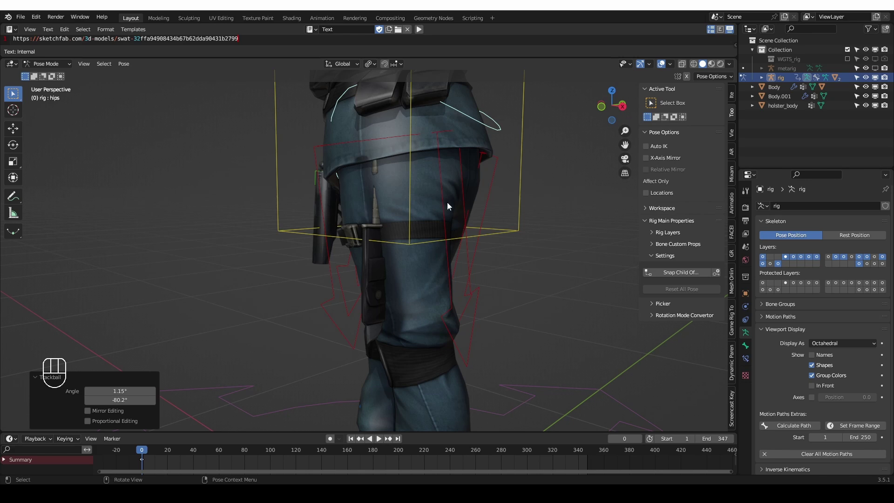
pyautogui.press('alt+r')
pyautogui.middleClick(454, 221)
pyautogui.press('Tab')
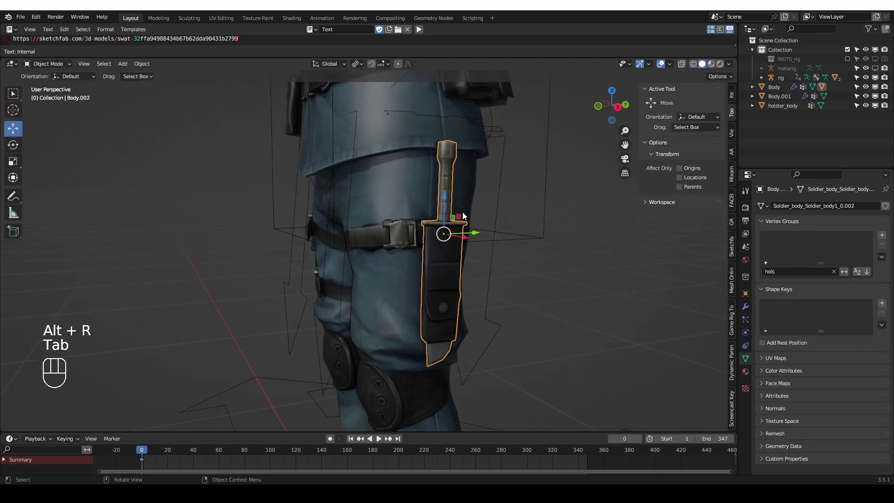
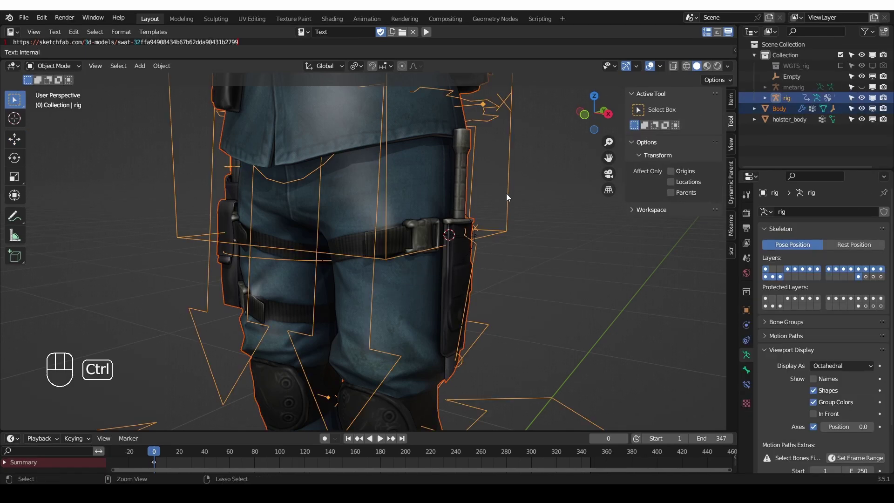
# - Select the body mesh and pick its Knife vertex group in the Object Data properties
pyautogui.press('ctrl+p')
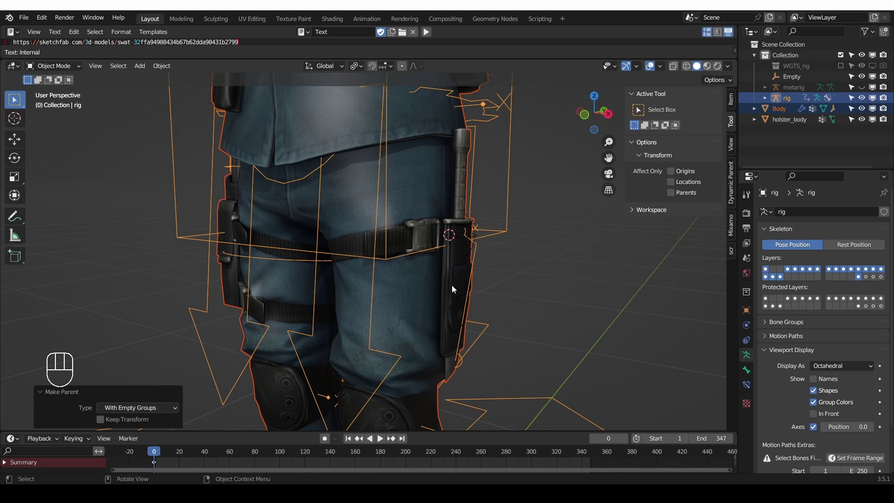
pyautogui.middleClick(450, 289)
pyautogui.middleClick(444, 295)
pyautogui.click(829, 313)
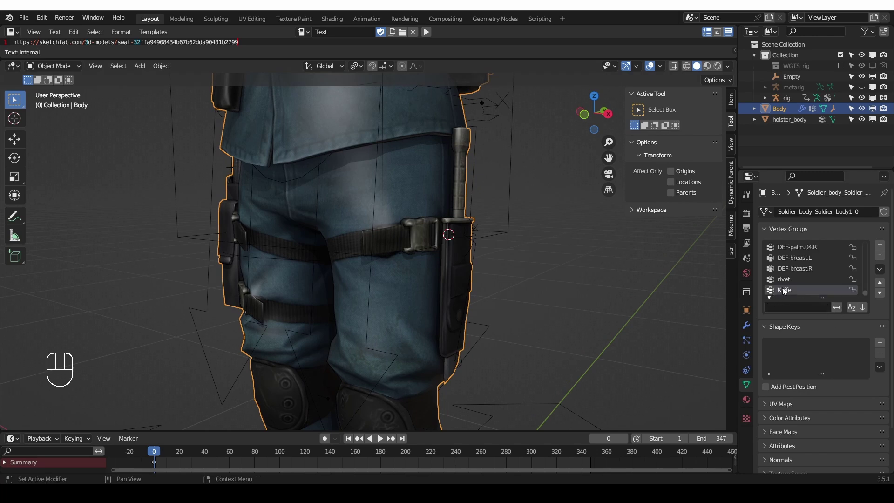
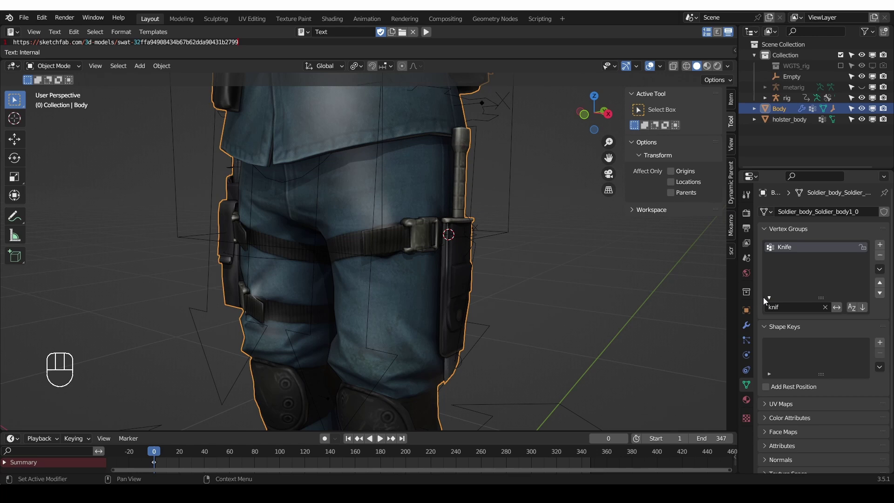
pyautogui.click(776, 308)
pyautogui.click(769, 299)
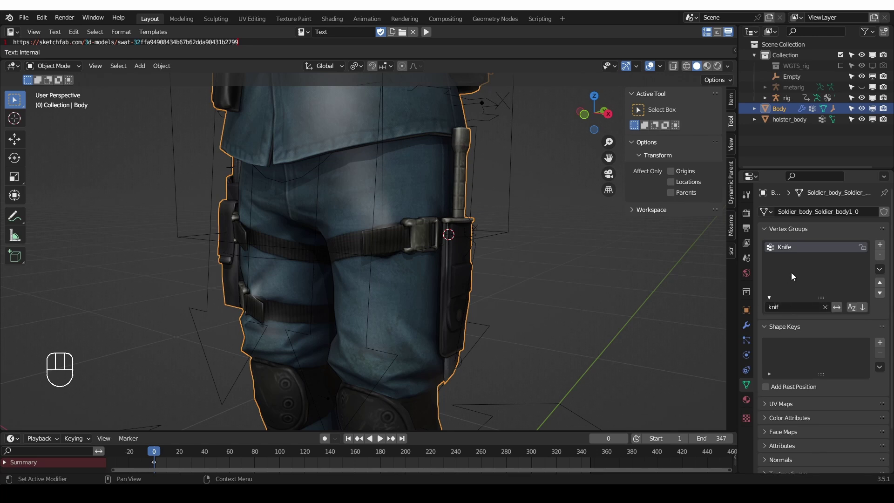
# - In Edit Mode, unhide everything and select the linked knife blade vertices with L
pyautogui.middleClick(498, 308)
pyautogui.press('Tab')
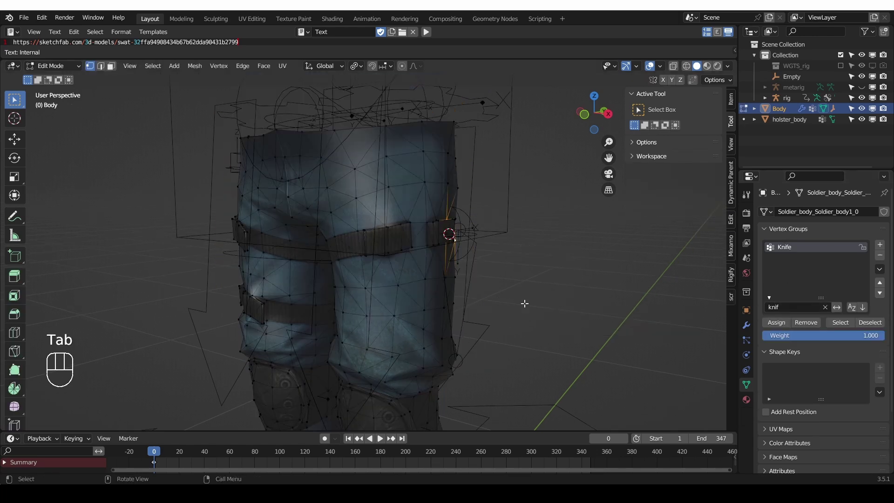
pyautogui.press('alt+h')
pyautogui.press('alt+a')
pyautogui.press('l')
pyautogui.press('l')
pyautogui.press('l')
pyautogui.press('ctrl+z')
pyautogui.press('l')
pyautogui.press('l')
# - Assign the selected knife vertices to the Knife group at weight 1.0
pyautogui.moveTo(884, 270); pyautogui.dragTo(854, 364)
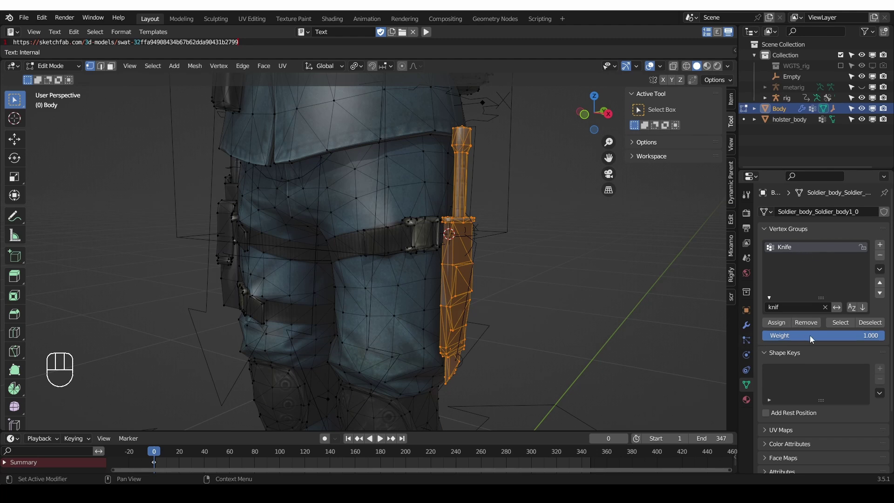
pyautogui.click(779, 326)
# - In Pose Mode, move the Knife bone to confirm the knife follows, then return it to rest
pyautogui.press('Tab')
pyautogui.press('Tab')
pyautogui.press('g')
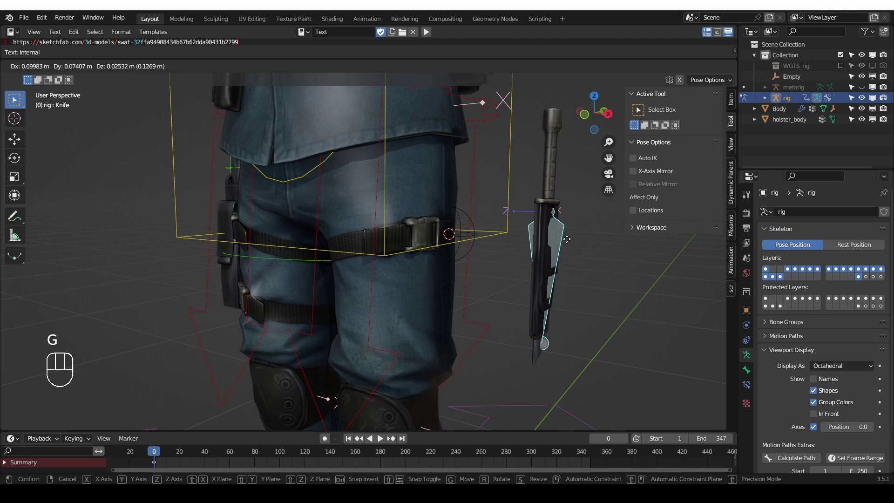
pyautogui.press('g')
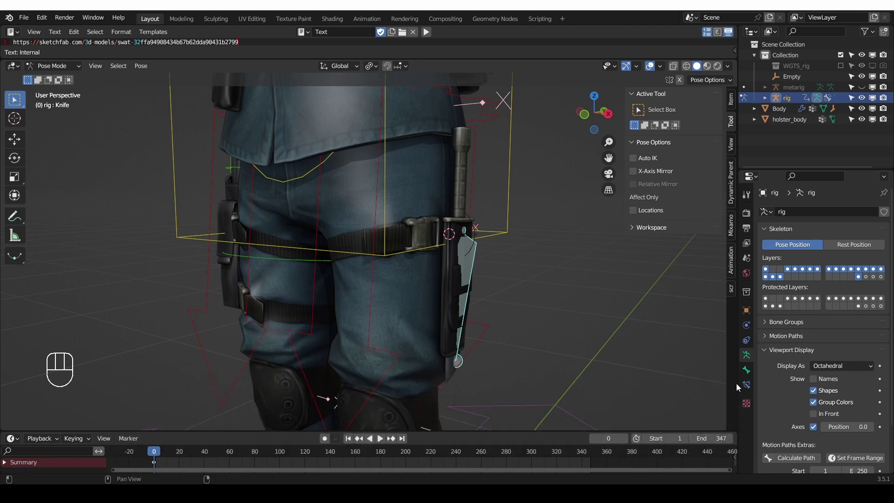
# - Set the Knife bone's Child Of constraint target to the Empty
pyautogui.click(752, 390)
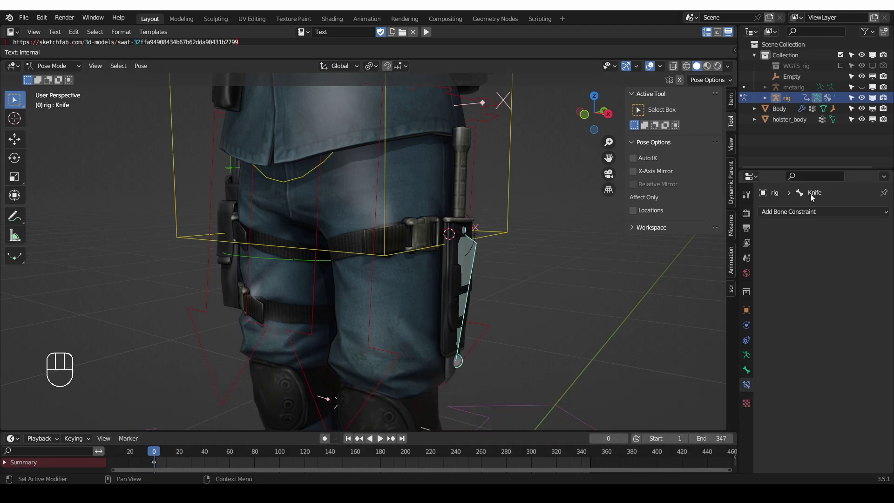
pyautogui.moveTo(818, 212); pyautogui.dragTo(870, 265)
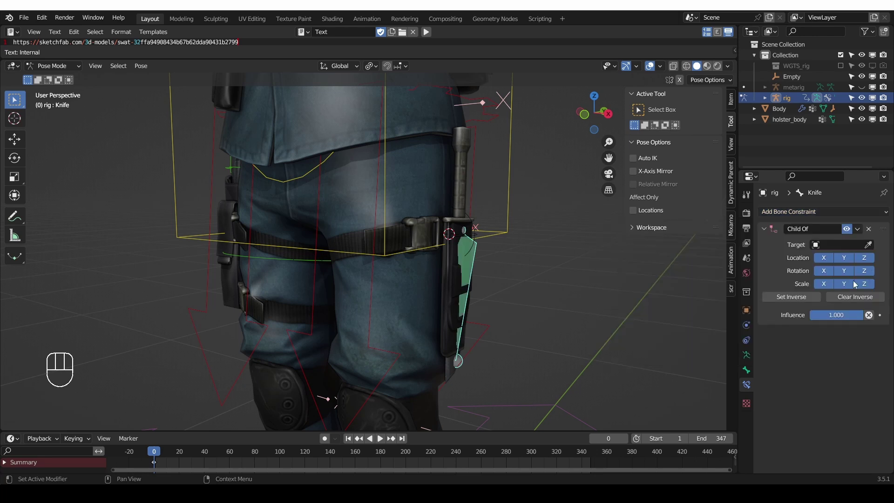
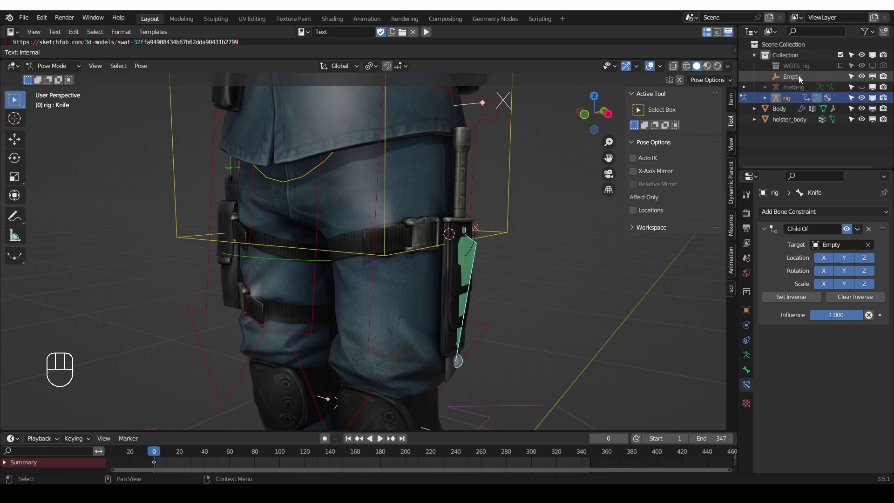
# - Rename the Empty to knife_pin in the Outliner
pyautogui.click(801, 80)
pyautogui.moveTo(801, 79); pyautogui.dragTo(816, 63)
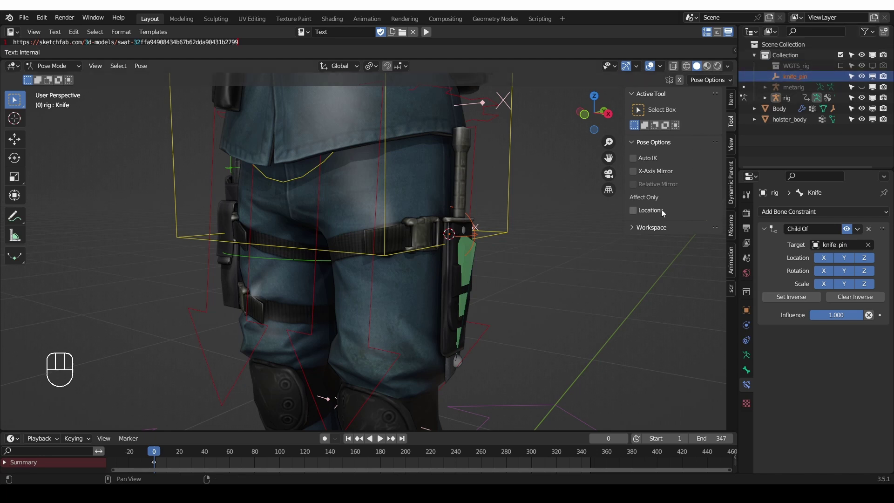
pyautogui.middleClick(524, 224)
# - Select the rig, enter Pose Mode and move the torso control to test the knife
pyautogui.press('Tab')
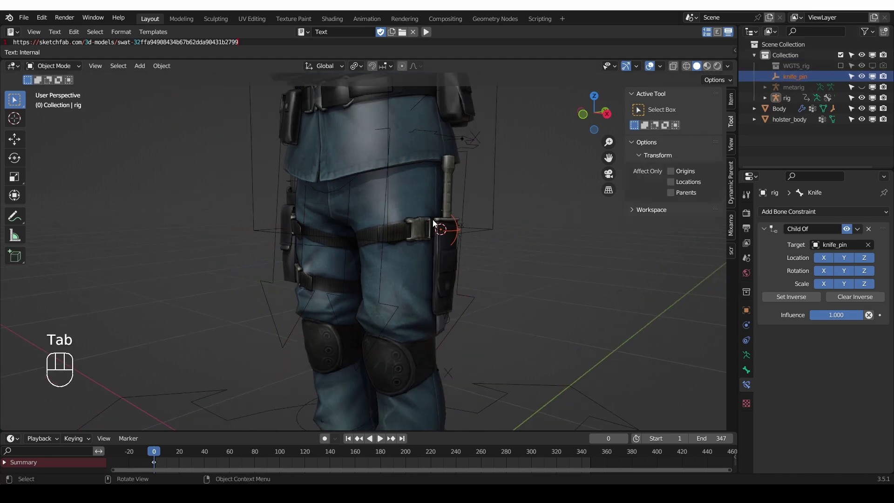
pyautogui.click(512, 195)
pyautogui.press('Tab')
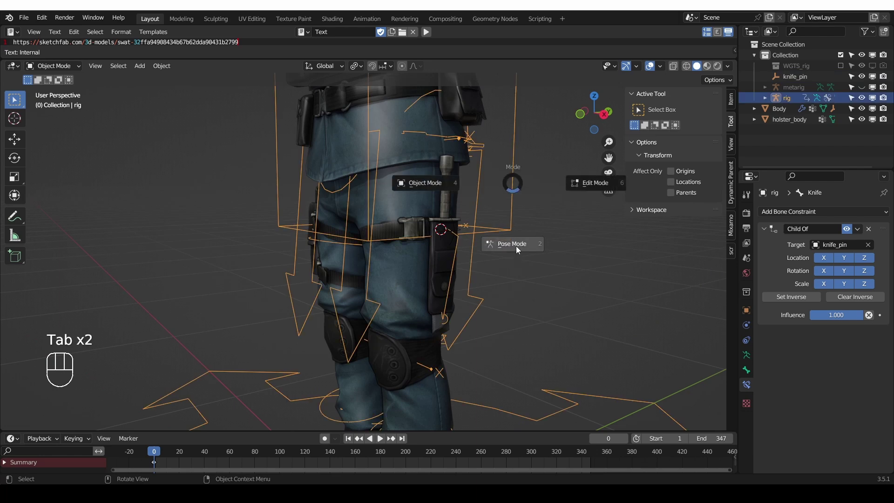
pyautogui.middleClick(514, 211)
pyautogui.press('g')
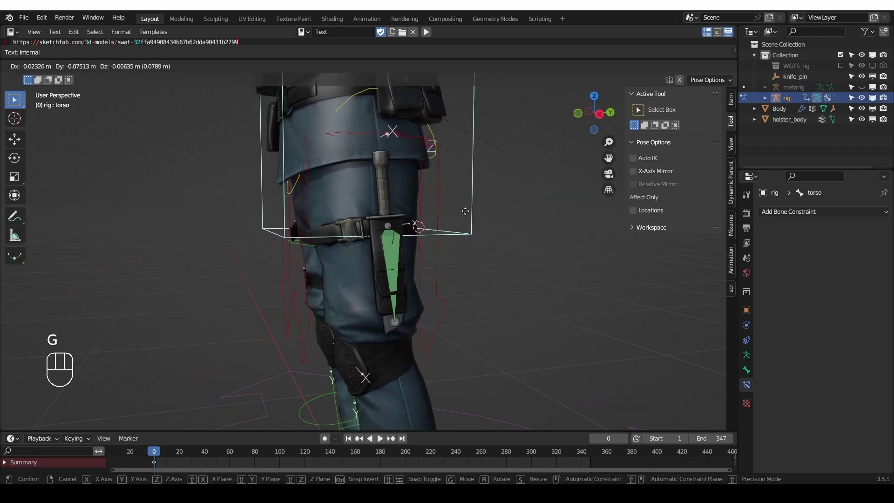
pyautogui.press('g')
pyautogui.press('g')
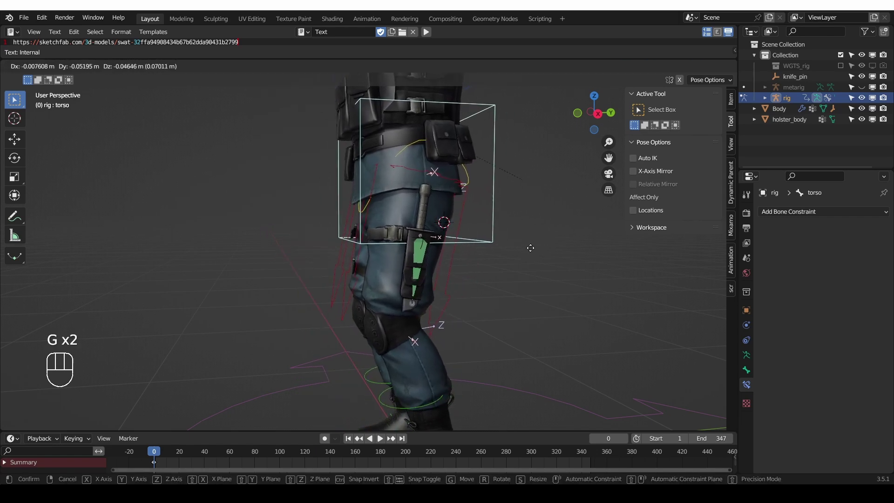
pyautogui.click(535, 251)
# - Rotate the hips and move the Knife bone, watching the knife mesh drift from its bone
pyautogui.click(481, 172)
pyautogui.press('r')
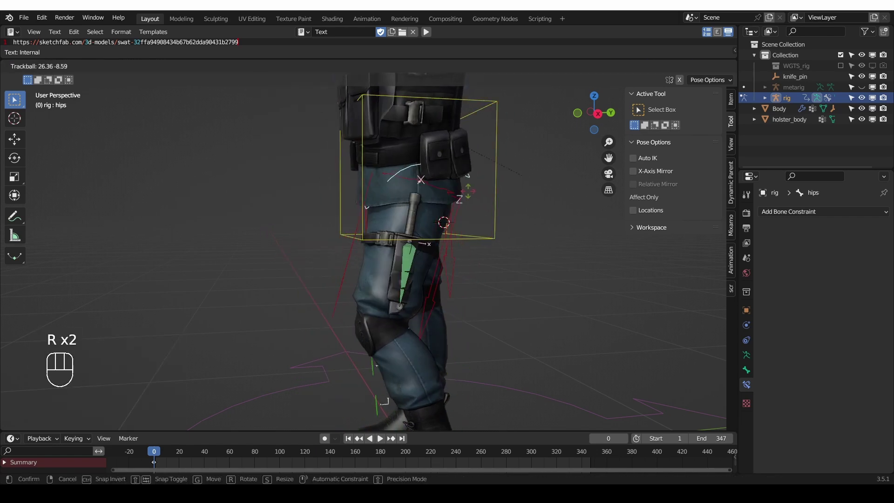
pyautogui.press('r')
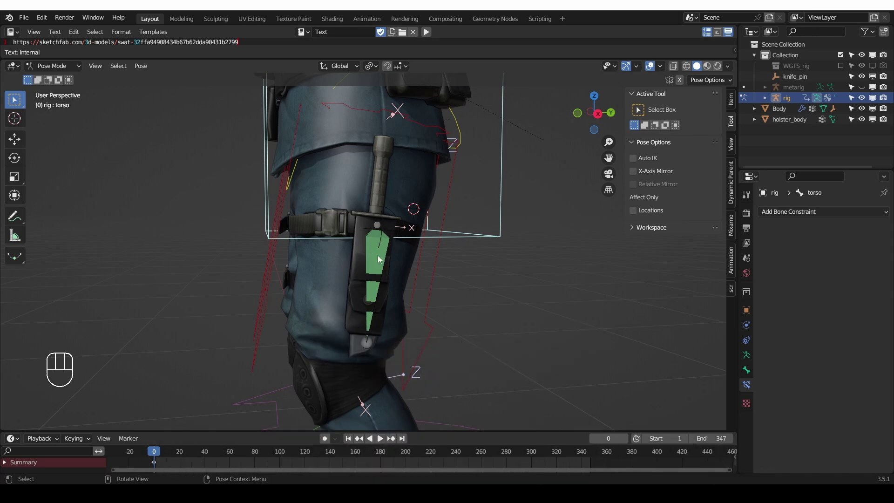
pyautogui.click(376, 259)
pyautogui.press('g')
pyautogui.press('g')
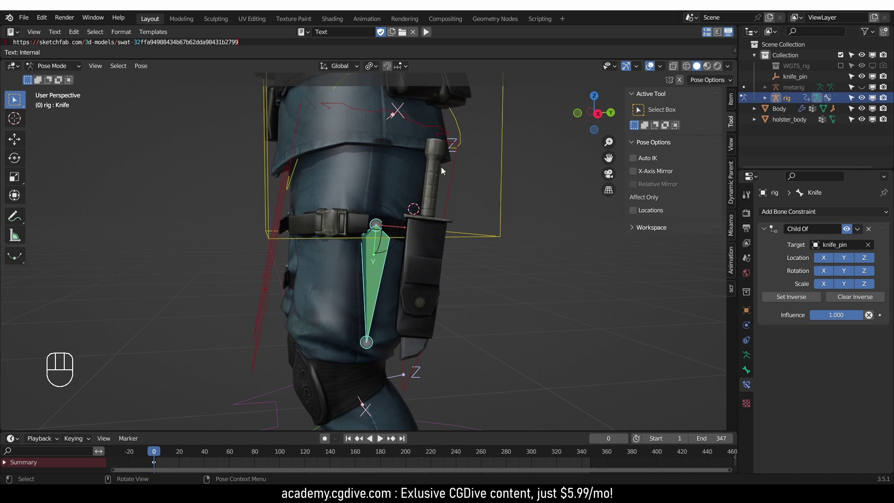
# - Select the torso control again, undo the test moves and inspect the result
pyautogui.click(495, 232)
pyautogui.press('f')
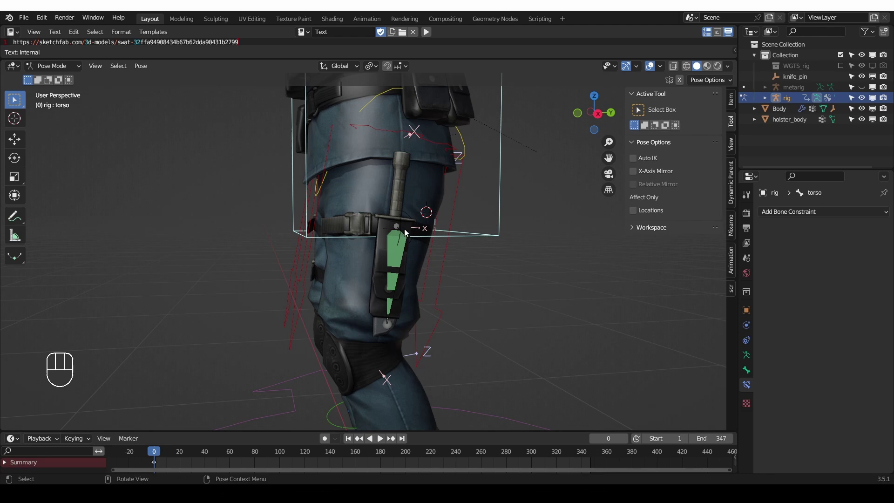
pyautogui.press('ctrl+z')
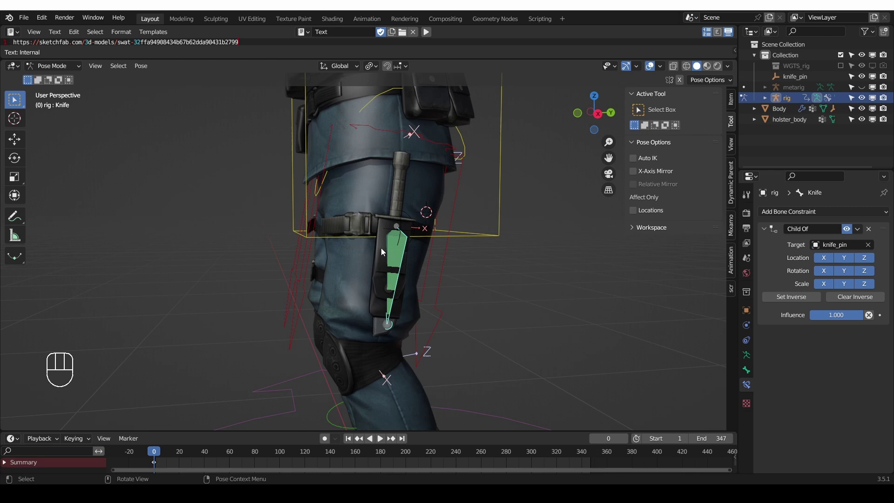
pyautogui.press('d')
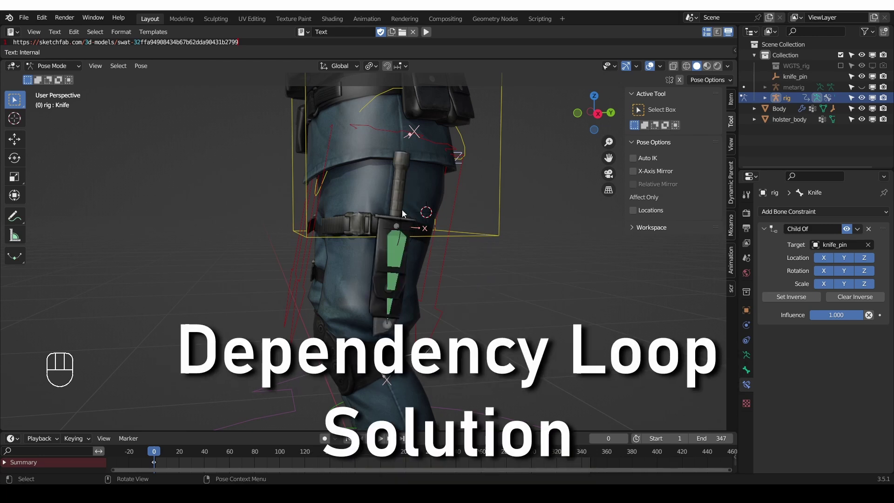
# - In Edit Mode on Body, separate the knife selection with P into its own object Body.001
pyautogui.press('Tab')
pyautogui.press('Tab')
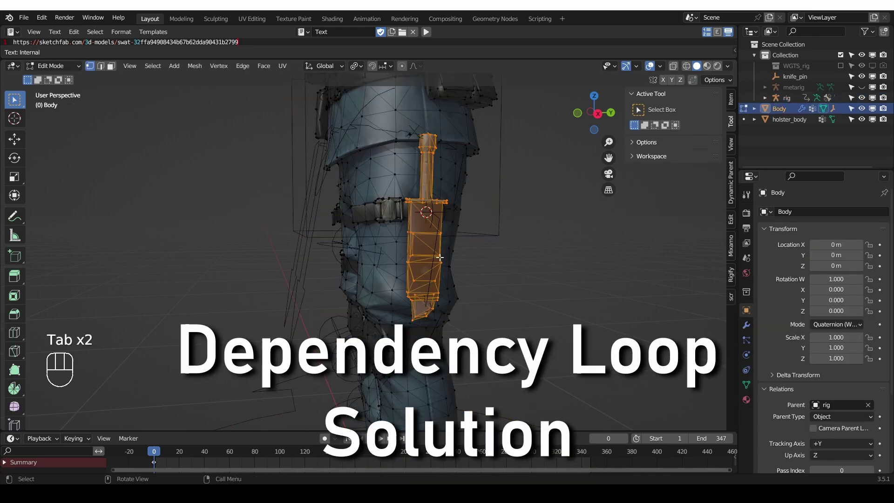
pyautogui.press('g')
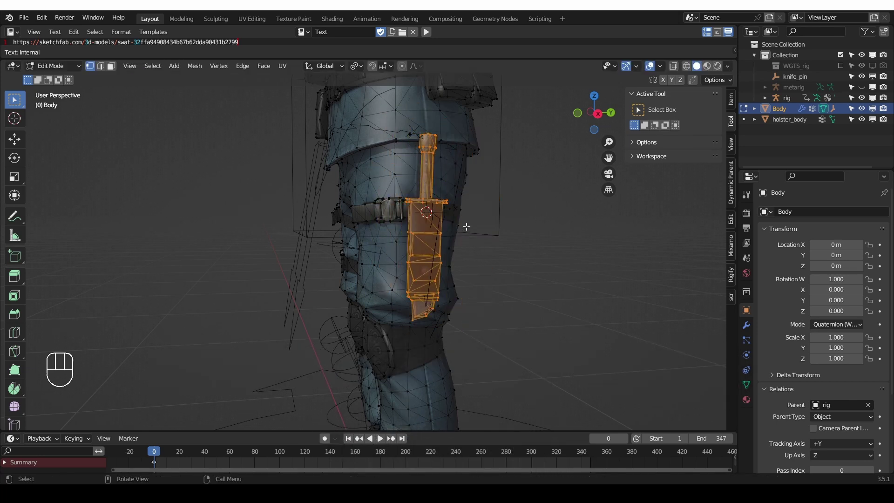
pyautogui.press('p')
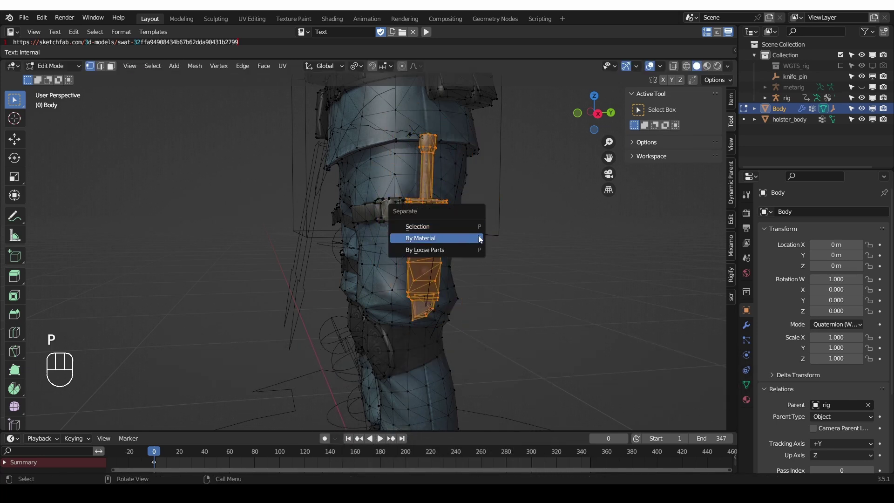
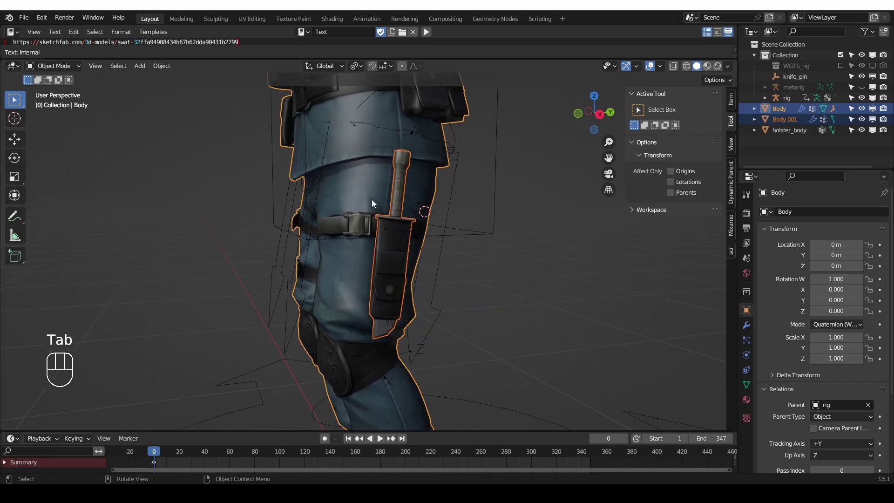
pyautogui.click(372, 196)
pyautogui.middleClick(388, 240)
# - Move the knife object to check the split, undo, and select the Body mesh
pyautogui.press('g')
pyautogui.press('ctrl+z')
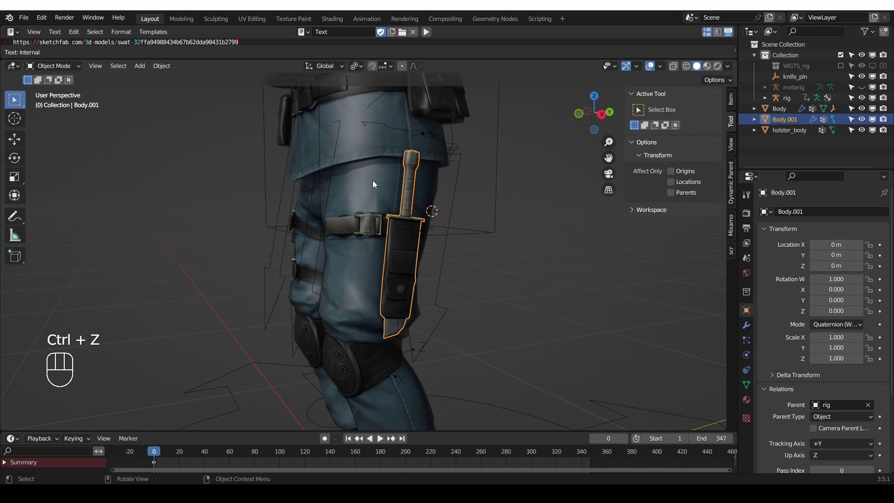
pyautogui.click(376, 192)
# - Remove the Knife vertex group from the Body mesh, then select the rig
pyautogui.click(751, 387)
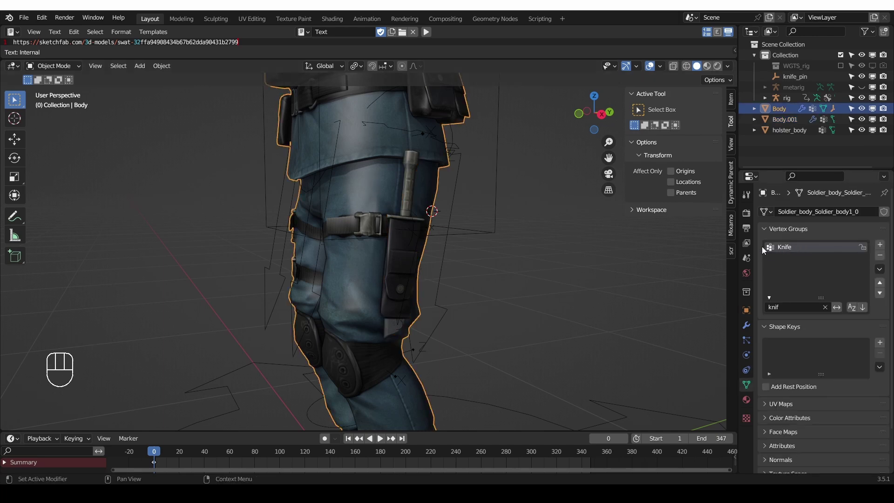
pyautogui.click(886, 259)
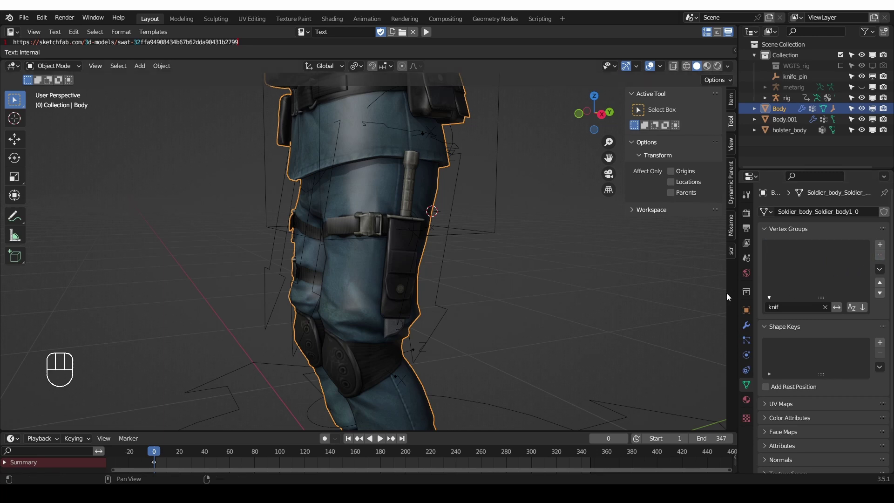
pyautogui.click(456, 138)
# - In Pose Mode, rotate and move the torso control to test the knife
pyautogui.press('Tab')
pyautogui.press('r')
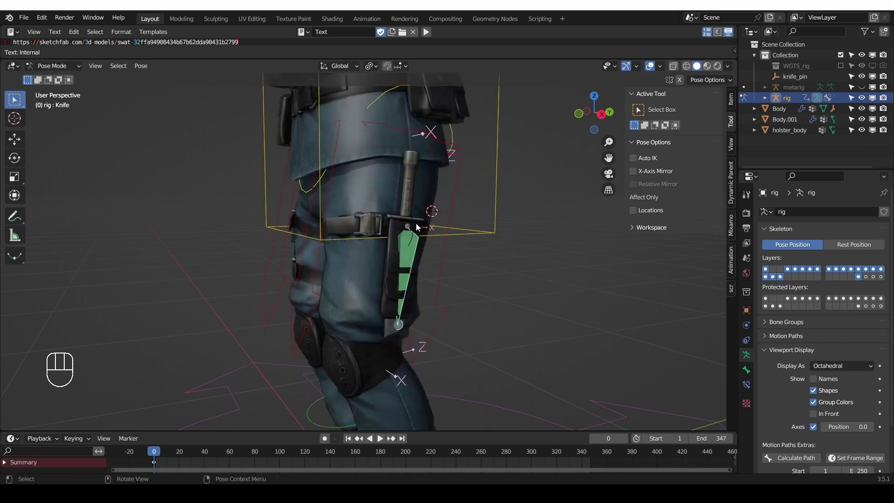
pyautogui.press('g')
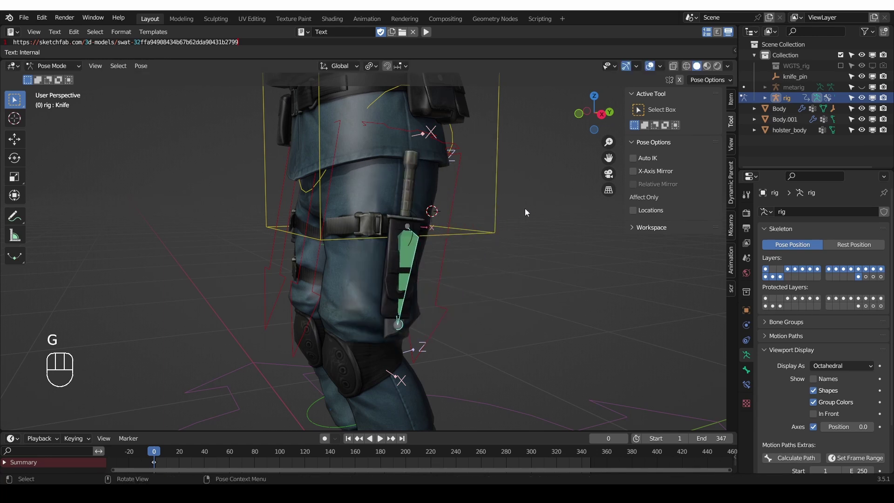
pyautogui.click(495, 213)
pyautogui.press('g')
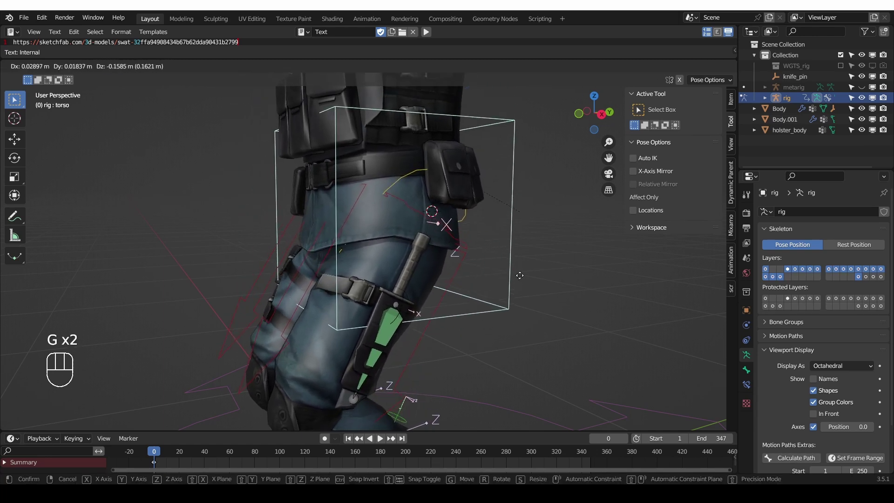
# - Show the system console via Window > Toggle System Console to read the dependency cycle
pyautogui.moveTo(99, 20); pyautogui.dragTo(139, 144)
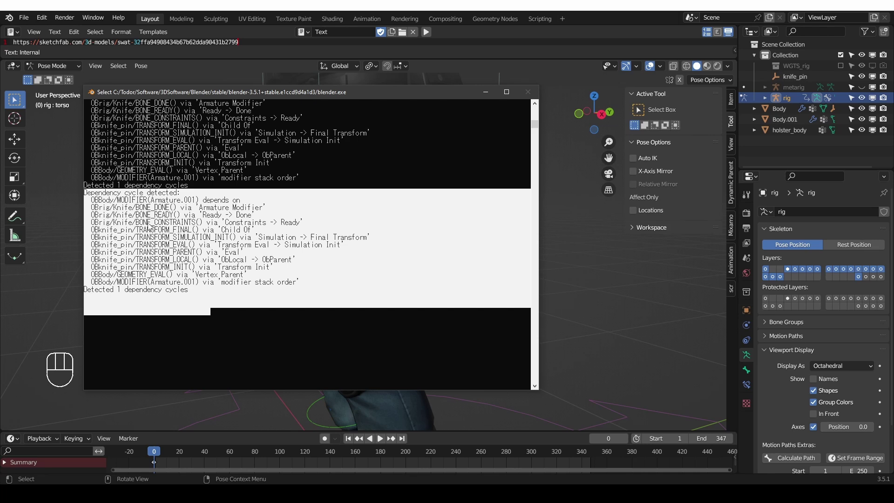
# - Dismiss the console's dependency-cycle report and select the separated knife object Body.001 in Object Mode
pyautogui.moveTo(108, 89); pyautogui.dragTo(118, 147)
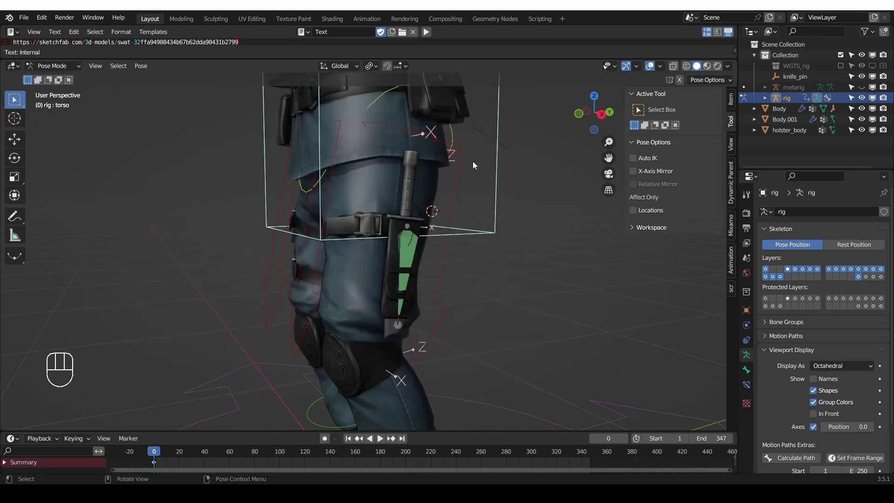
pyautogui.press('Tab')
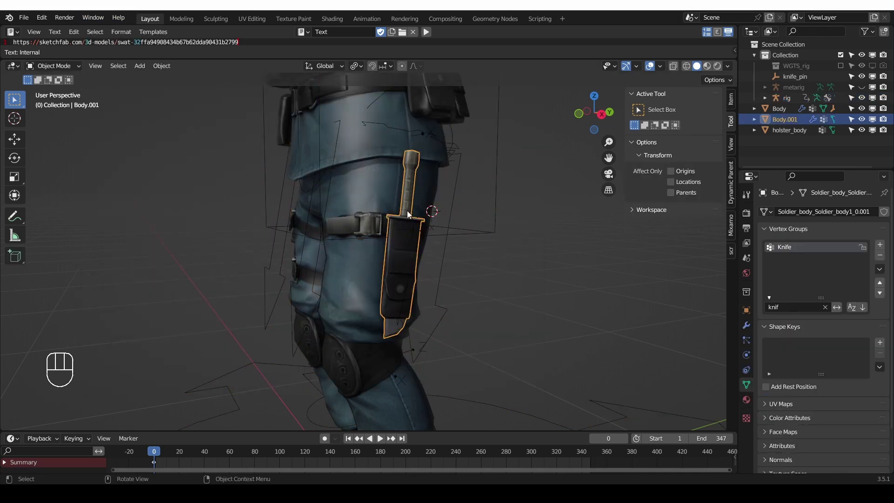
pyautogui.press('ctrl+z')
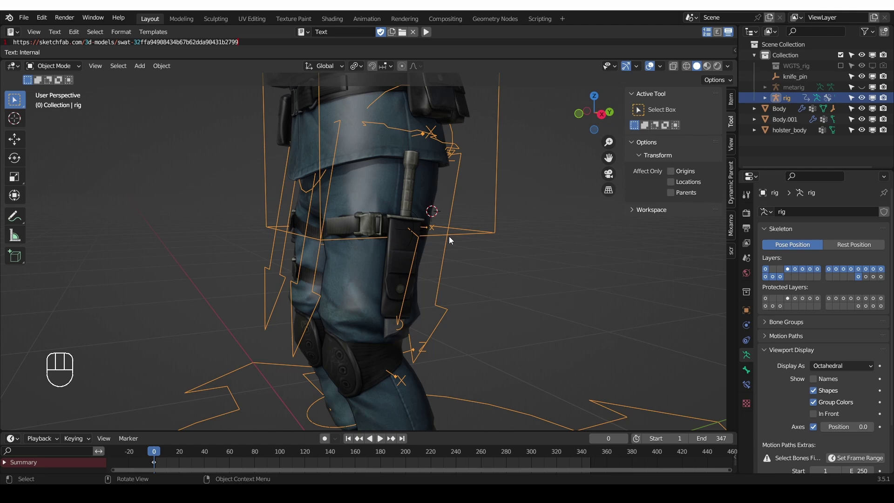
pyautogui.click(414, 188)
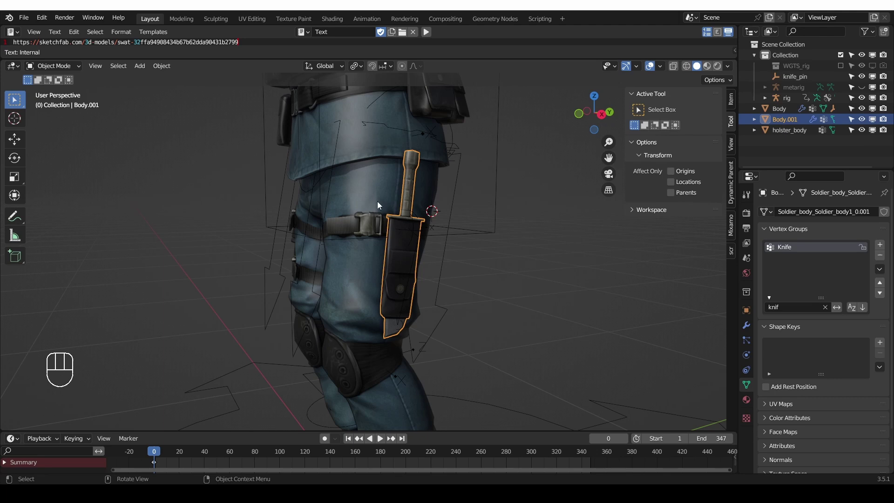
# - Select the Body mesh, enter Pose Mode on the rig and select the Knife bone
pyautogui.click(374, 192)
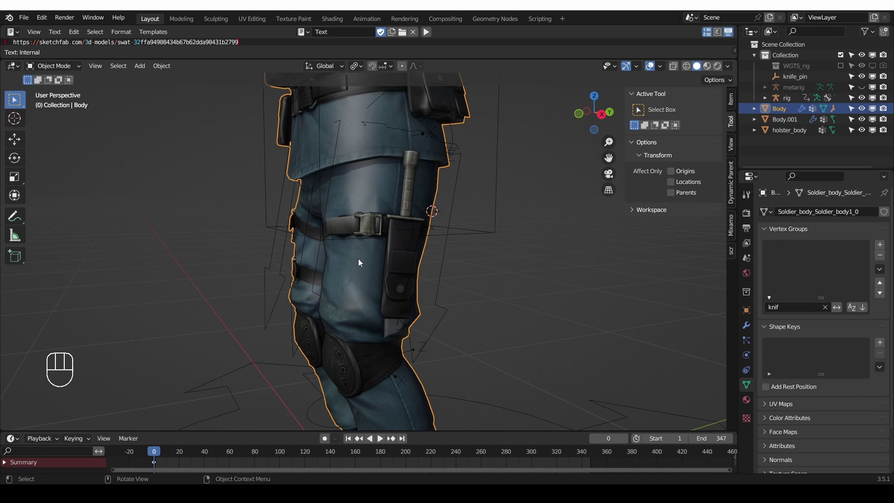
pyautogui.press('Tab')
pyautogui.press('ctrl+z')
pyautogui.press('Tab')
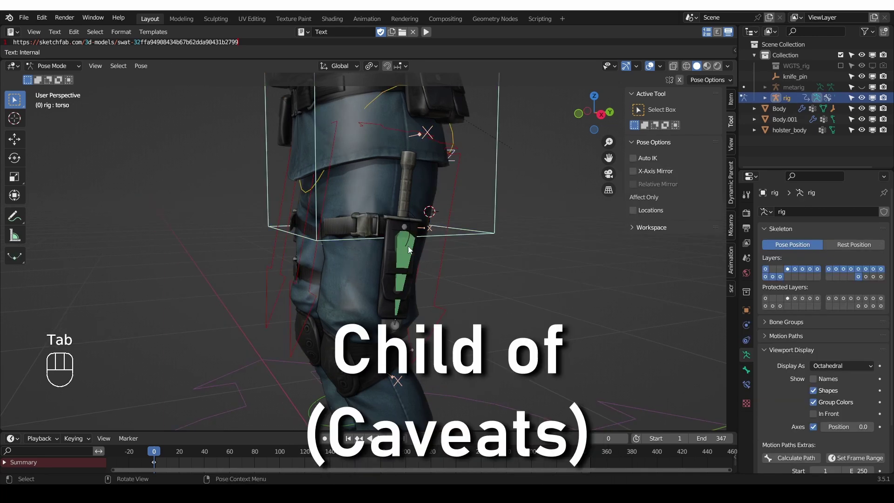
pyautogui.click(411, 249)
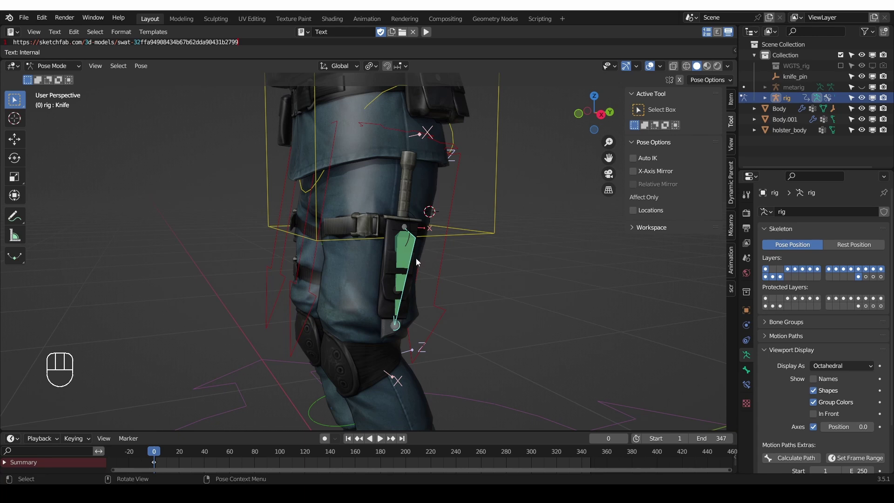
# - Move the torso control away to test whether the Child Of knife follows, then cancel the move
pyautogui.middleClick(441, 263)
pyautogui.press('g')
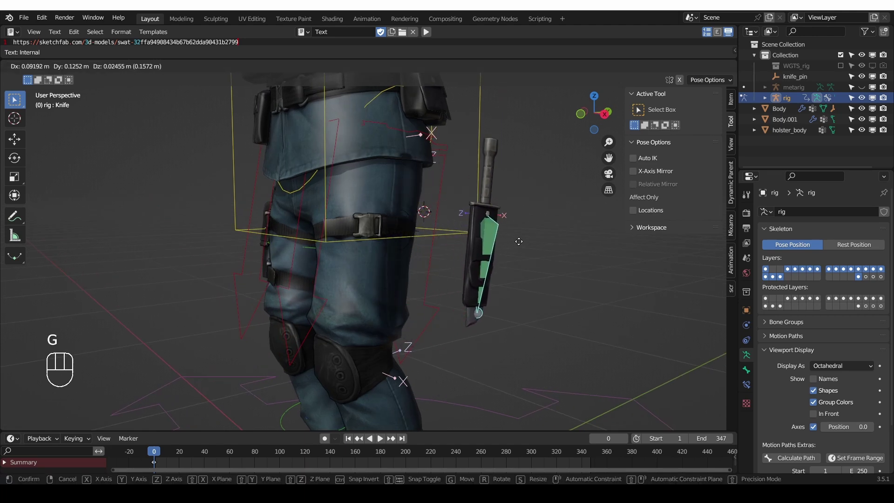
pyautogui.moveTo(478, 301); pyautogui.dragTo(472, 256)
pyautogui.middleClick(500, 350)
pyautogui.moveTo(510, 364); pyautogui.dragTo(487, 349)
pyautogui.middleClick(433, 295)
# - Toggle between edit and pose mode, test-move the rig and undo, leaving the Knife bone's Child Of constraint shown
pyautogui.press('Tab')
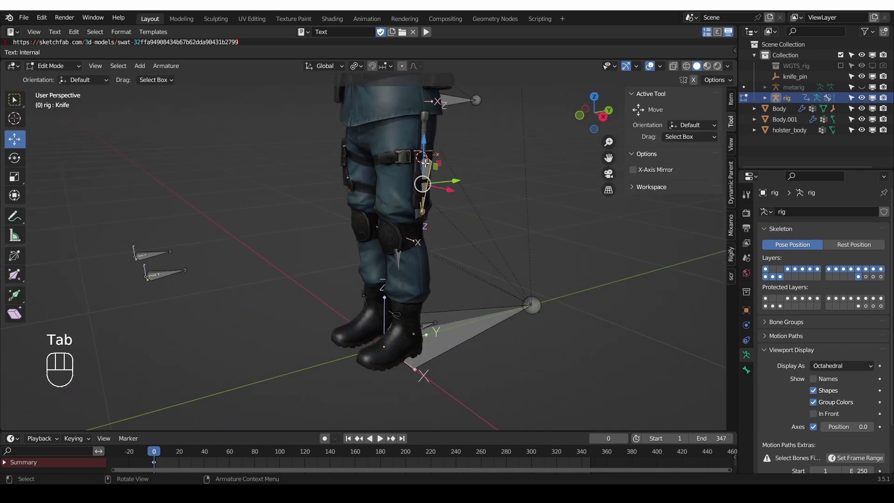
pyautogui.press('ctrl+p')
pyautogui.press('Tab')
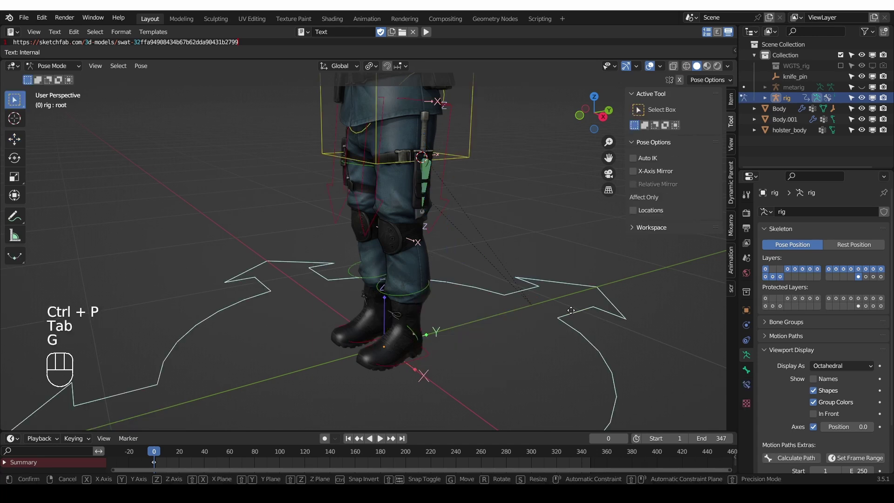
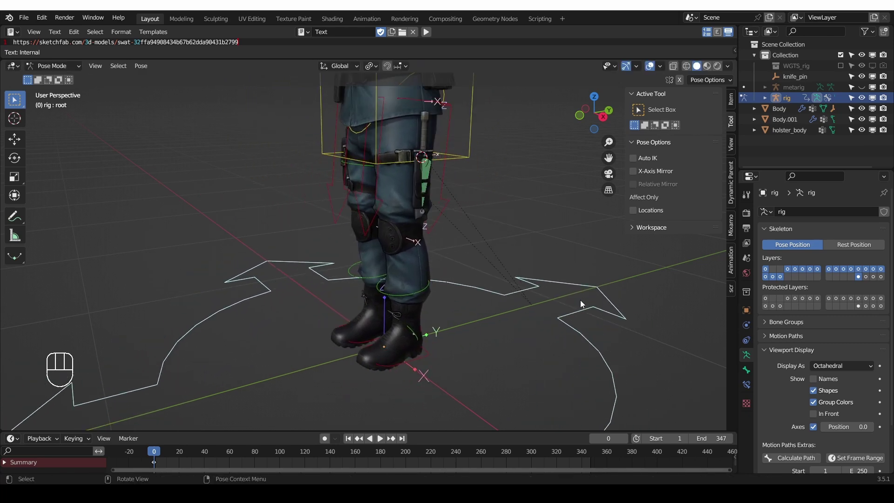
pyautogui.press('g')
pyautogui.press('ctrl+z')
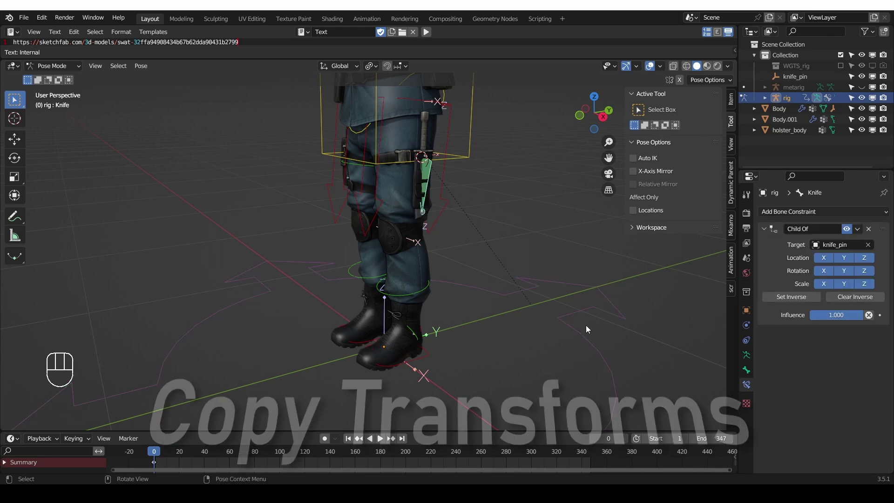
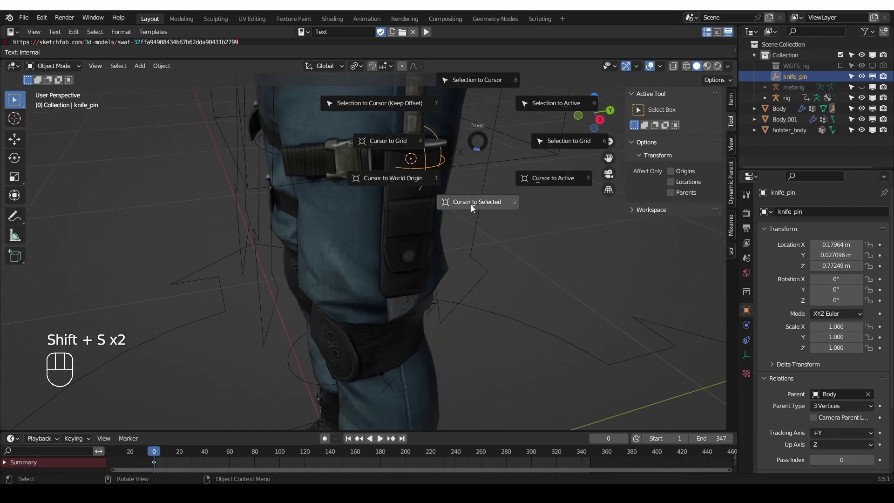
# - Snap the 3D cursor to the knife_pin empty and add a new bone there in armature Edit Mode
pyautogui.middleClick(457, 220)
pyautogui.middleClick(453, 217)
pyautogui.click(467, 203)
pyautogui.middleClick(464, 207)
pyautogui.press('Tab')
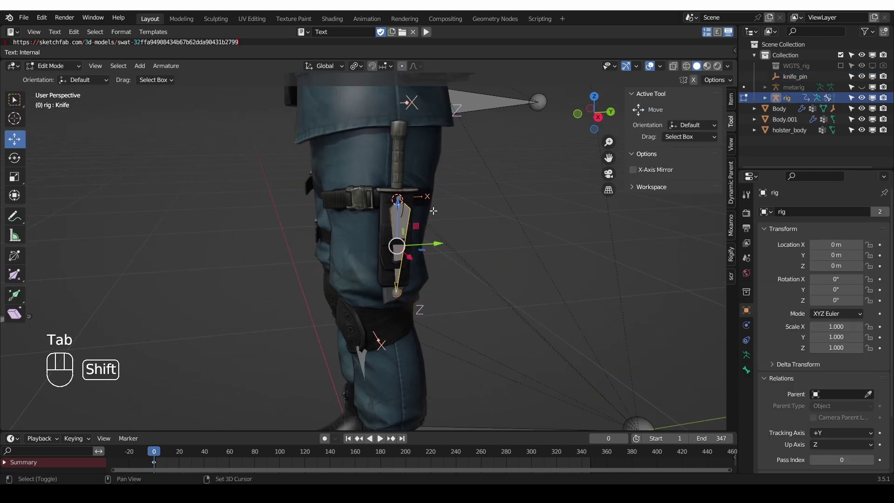
pyautogui.press('shift+a')
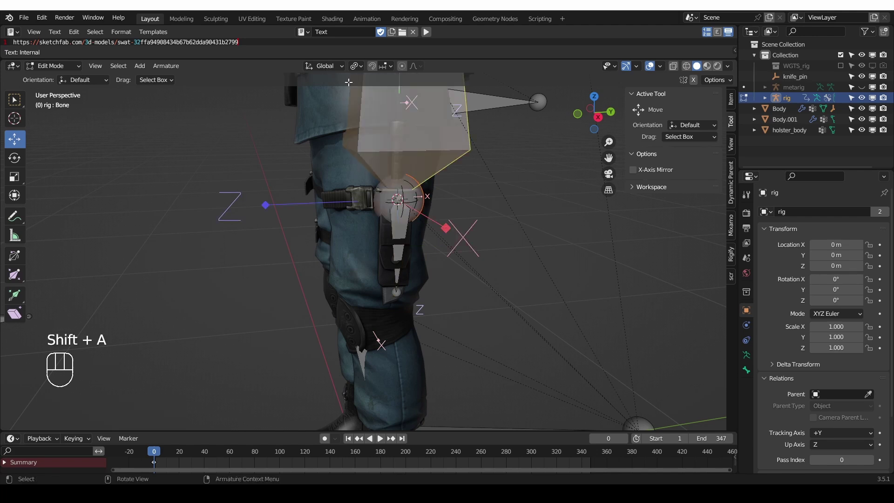
# - Scale the new bone and rotate it 90° in side view to match the empty's orientation
pyautogui.press('s')
pyautogui.press('s')
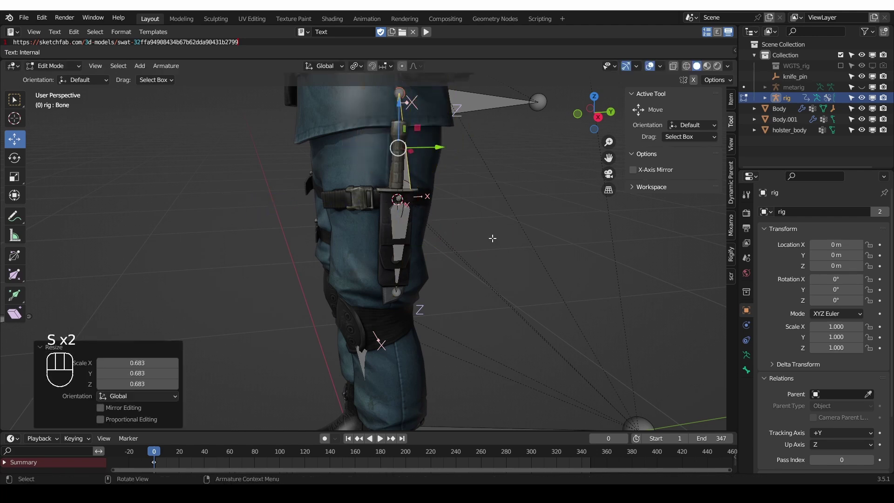
pyautogui.press('KP_3')
pyautogui.press('r')
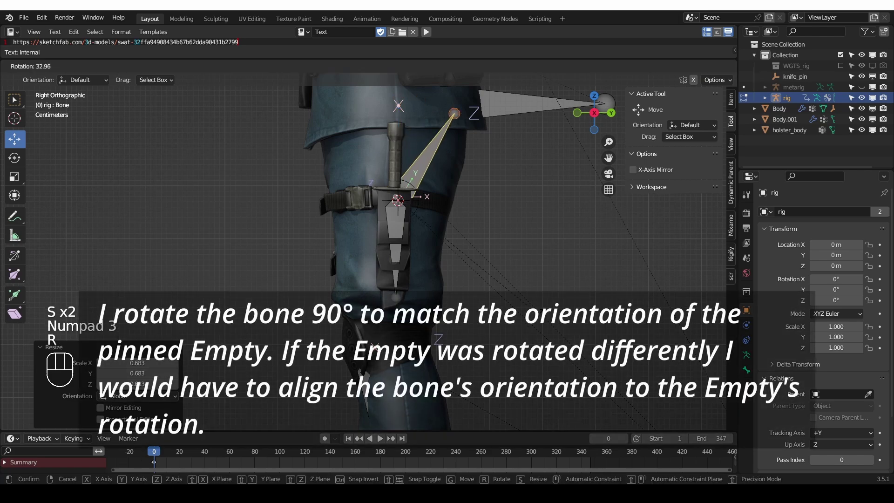
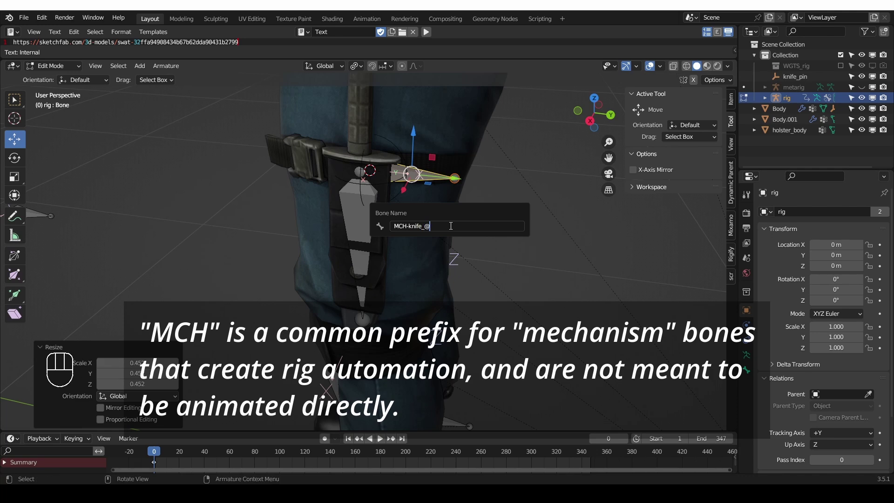
# - Name the bone MCH-knife_pin and parent the Knife bone to it with Keep Offset
pyautogui.press('BackSpace')
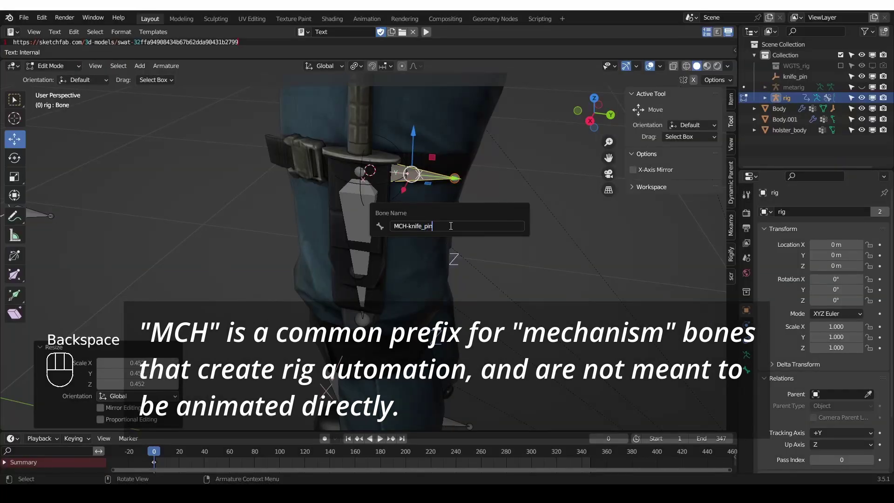
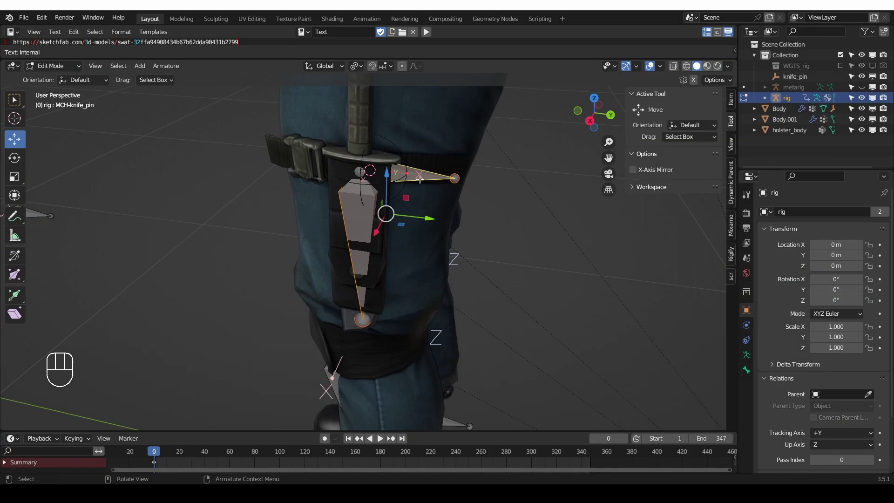
pyautogui.press('ctrl+p')
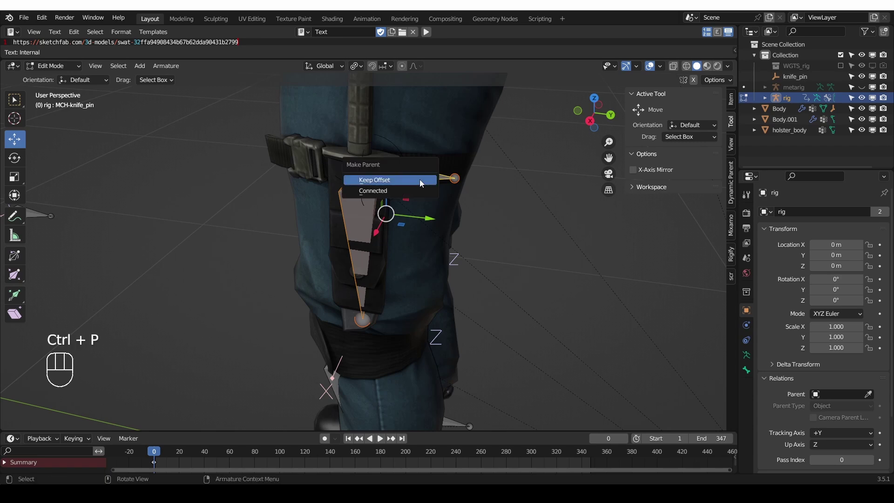
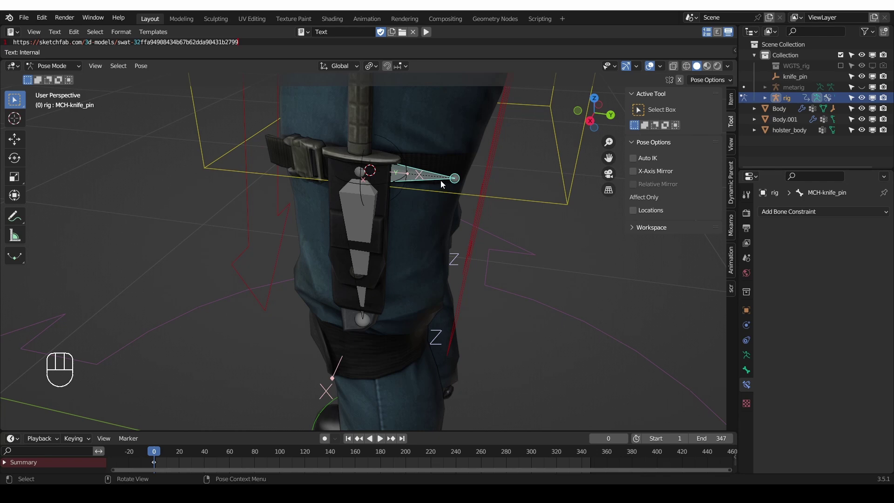
# - Set the Copy Transforms target to knife_pin and select the torso control to test it
pyautogui.moveTo(809, 210); pyautogui.dragTo(720, 276)
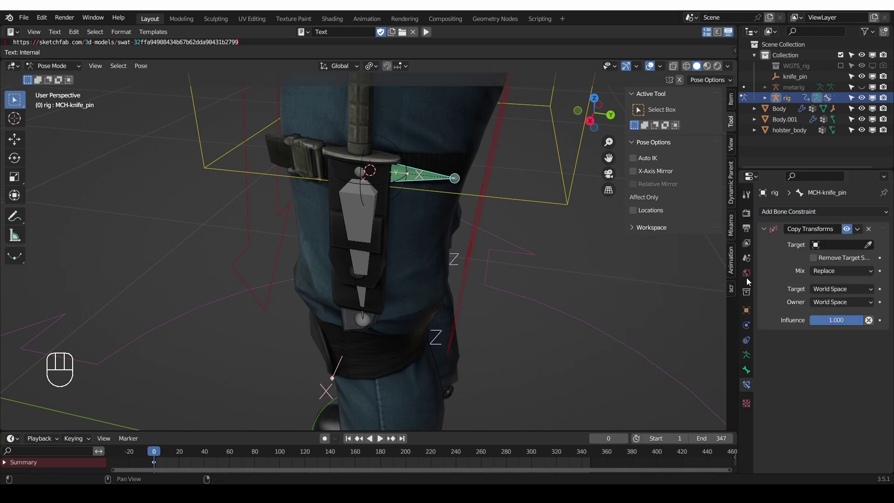
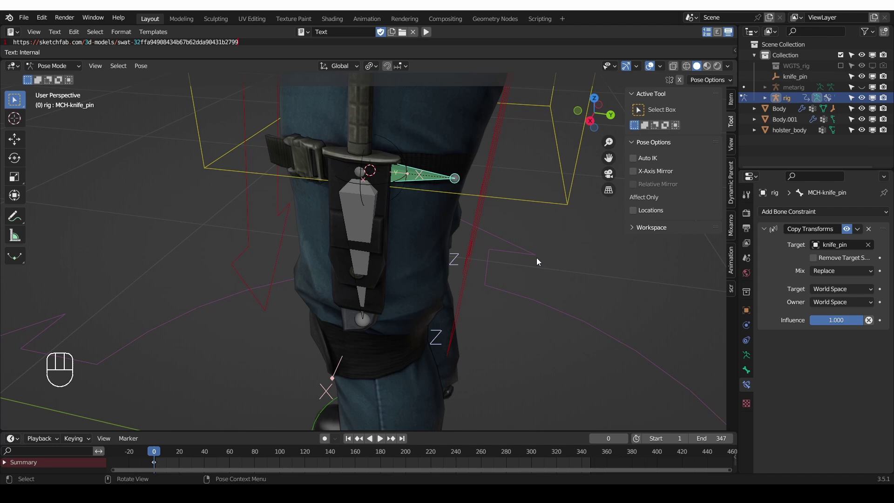
pyautogui.middleClick(545, 228)
pyautogui.middleClick(546, 211)
pyautogui.click(567, 130)
# - Grab and rotate the torso to confirm the knife follows, then rotate the Knife bone freely and on one axis
pyautogui.press('g')
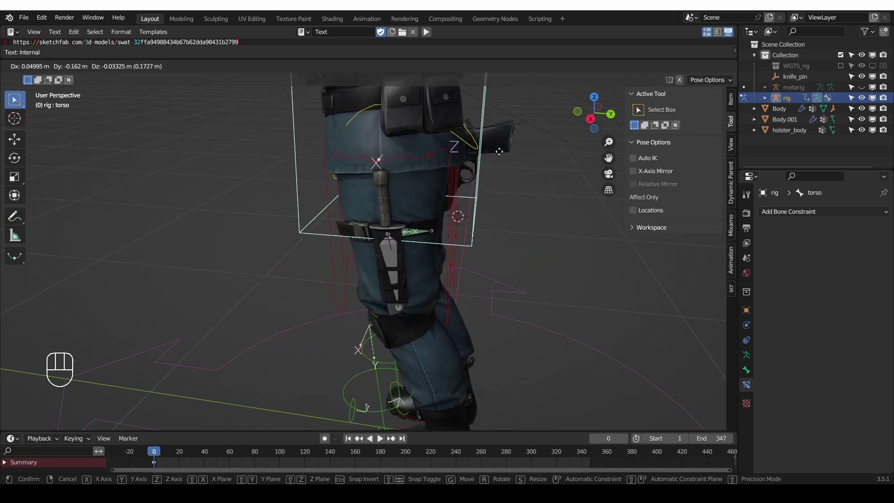
pyautogui.press('r')
pyautogui.press('g')
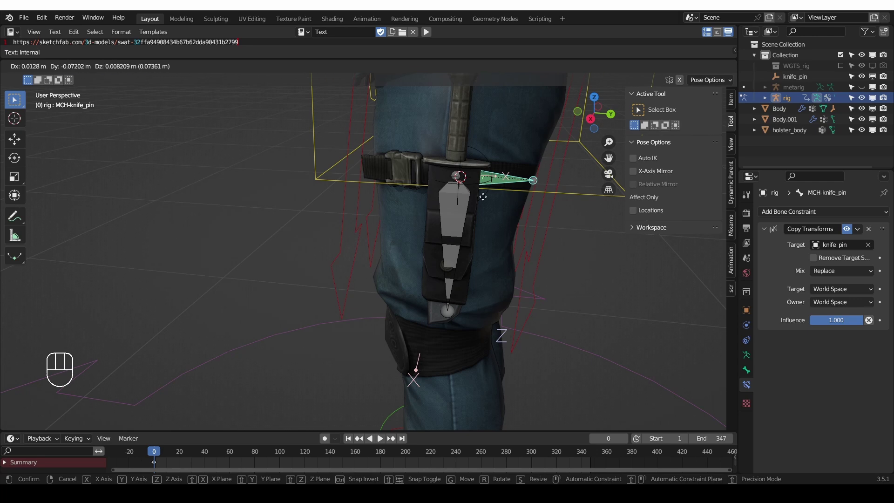
pyautogui.press('r')
pyautogui.press('r')
pyautogui.press('r')
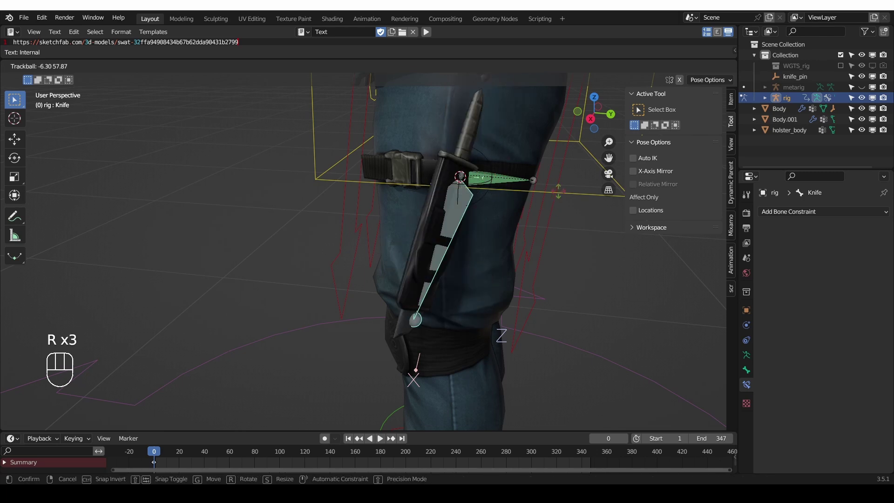
pyautogui.press('r')
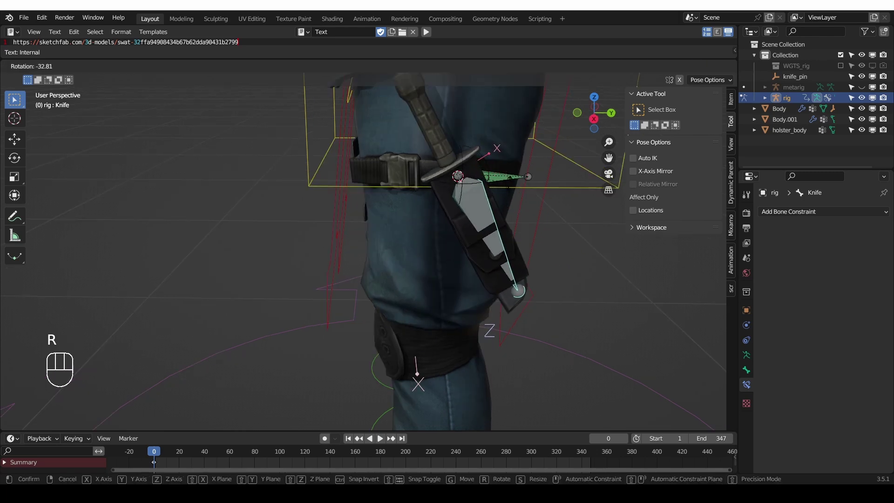
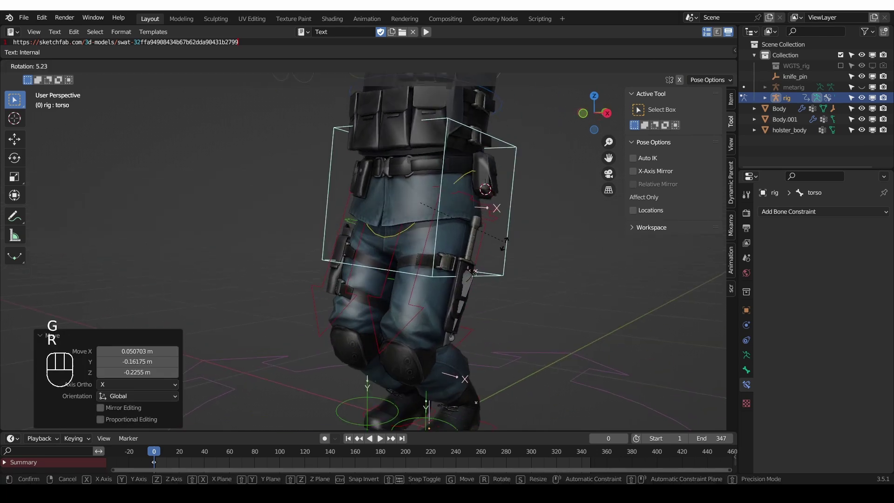
# - Tilt the torso and rotate the hips repeatedly to check the knife stays in its thigh holster
pyautogui.moveTo(510, 251); pyautogui.dragTo(482, 232)
pyautogui.click(460, 176)
pyautogui.press('r')
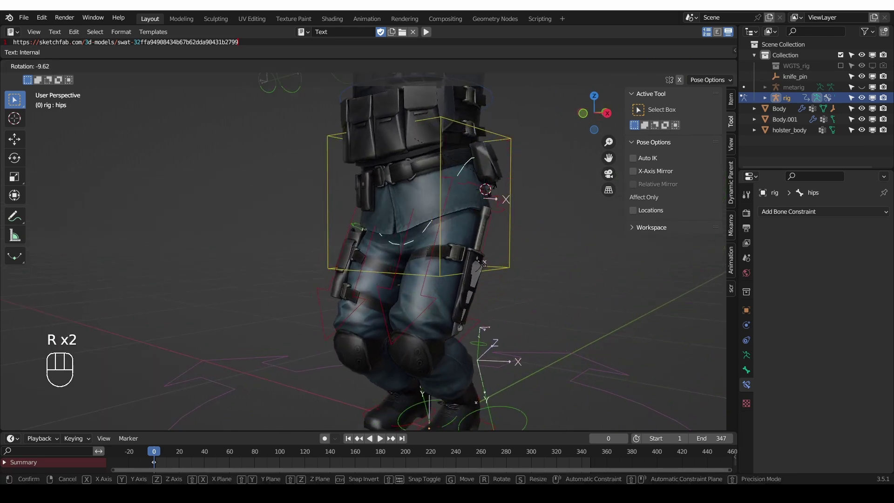
pyautogui.click(451, 274)
pyautogui.middleClick(445, 313)
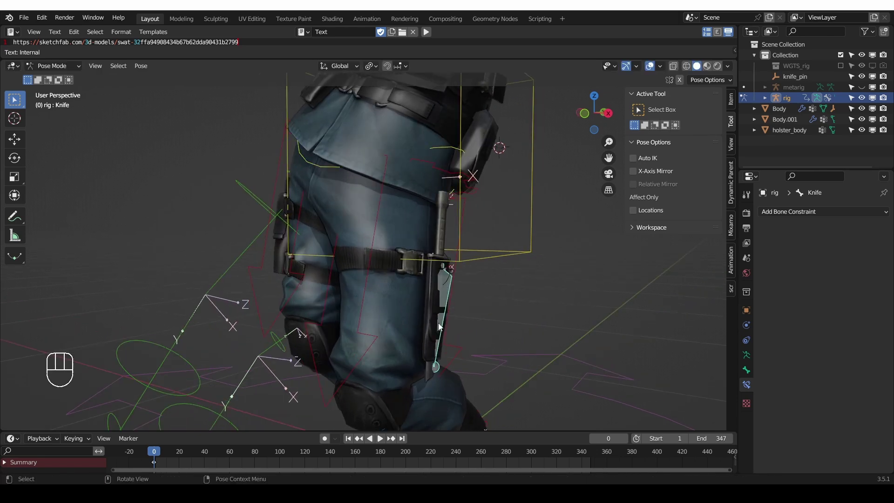
pyautogui.middleClick(452, 331)
pyautogui.press('r')
pyautogui.middleClick(507, 306)
pyautogui.press('r')
pyautogui.middleClick(488, 299)
pyautogui.middleClick(477, 307)
pyautogui.press('r')
pyautogui.middleClick(502, 307)
# - Select all bones and clear location, rotation and scale to return the rig to rest pose
pyautogui.press('a')
pyautogui.press('alt+g')
pyautogui.press('alt+r')
pyautogui.press('alt+s')
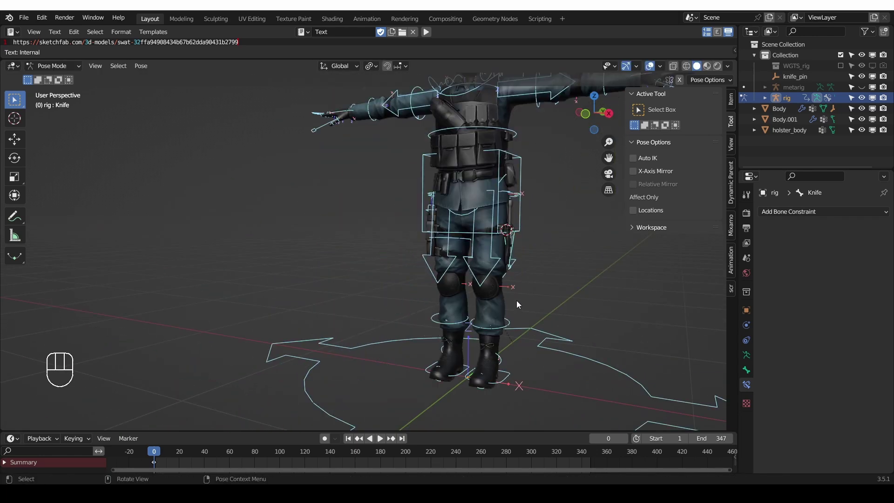